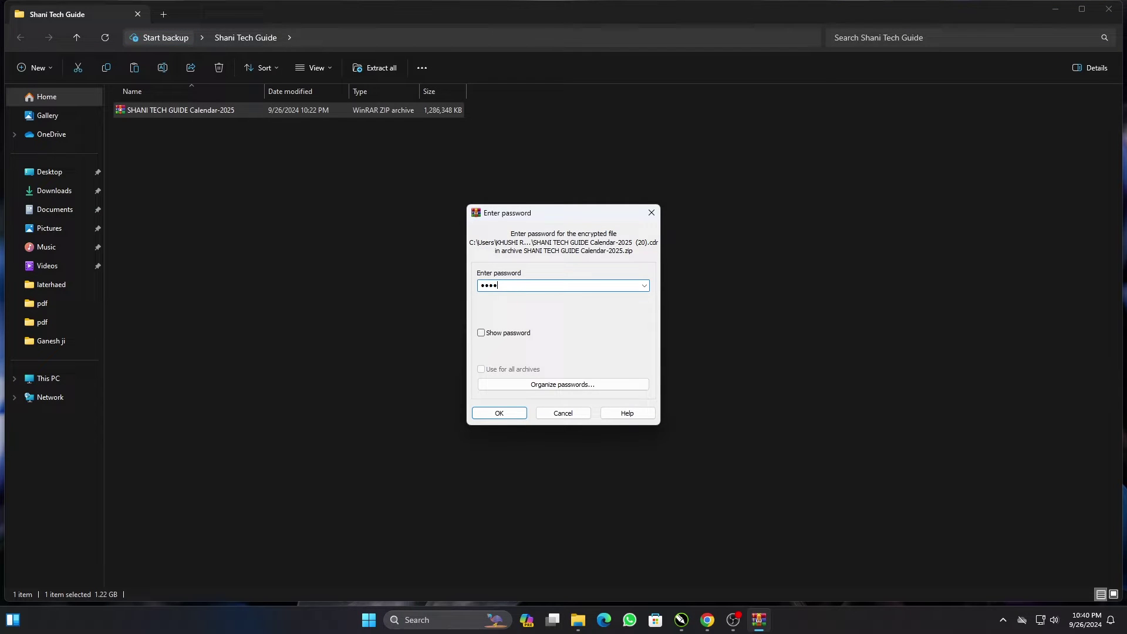
Step: Confirm the archive password to extract the 20 calendar files, then close the folder window
{"action": "left_click", "coordinate": [493, 351]}
{"action": "left_click", "coordinate": [1086, 12]}
{"action": "double_click", "coordinate": [393, 154]}
{"action": "left_click", "coordinate": [584, 110]}
{"action": "left_click", "coordinate": [570, 140]}
{"action": "left_click", "coordinate": [791, 152]}
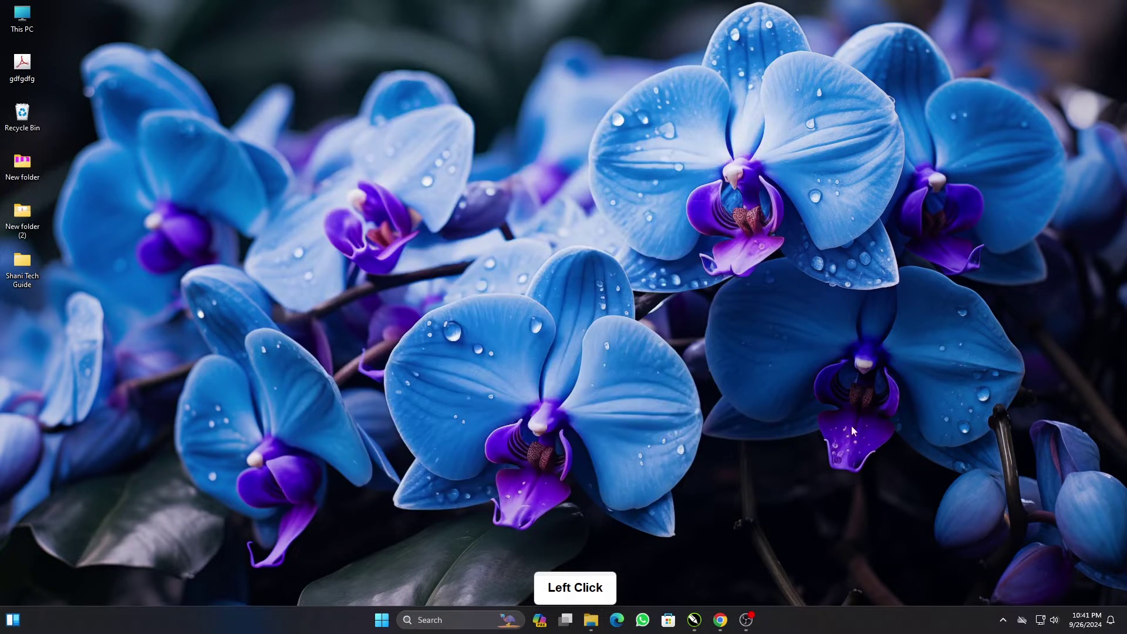
Step: Browse the SHANI TECH GUIDE Calendar-2025 folder from Open Drawing and view the Ganesh JPG
{"action": "left_click", "coordinate": [29, 39]}
{"action": "double_click", "coordinate": [293, 201]}
{"action": "left_click", "coordinate": [202, 174]}
{"action": "double_click", "coordinate": [202, 173]}
{"action": "left_click", "coordinate": [707, 133]}
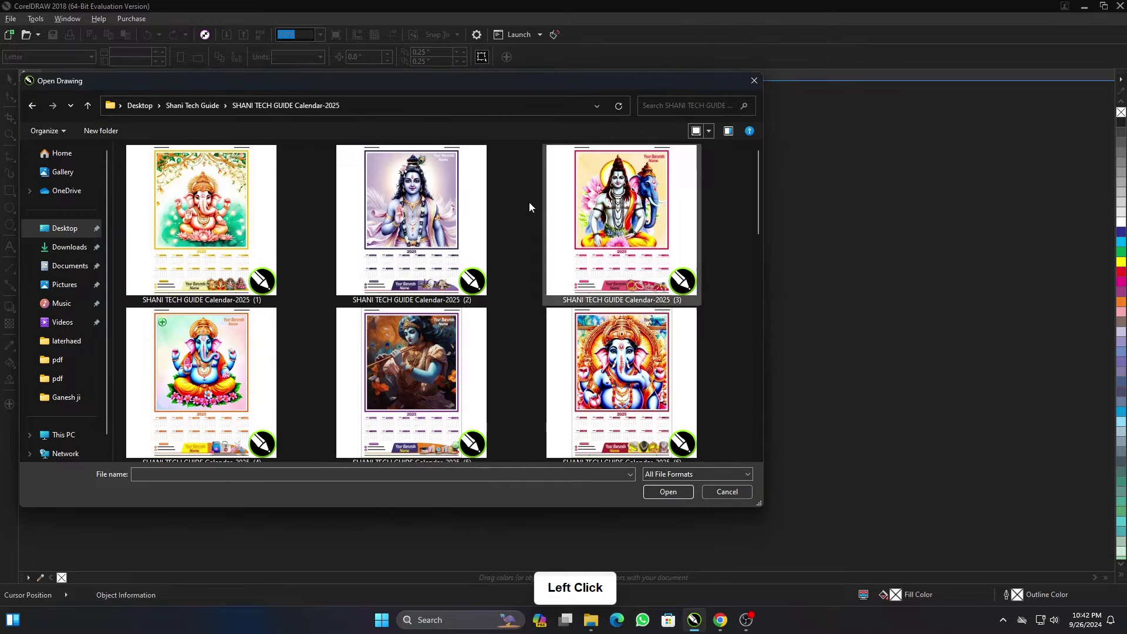
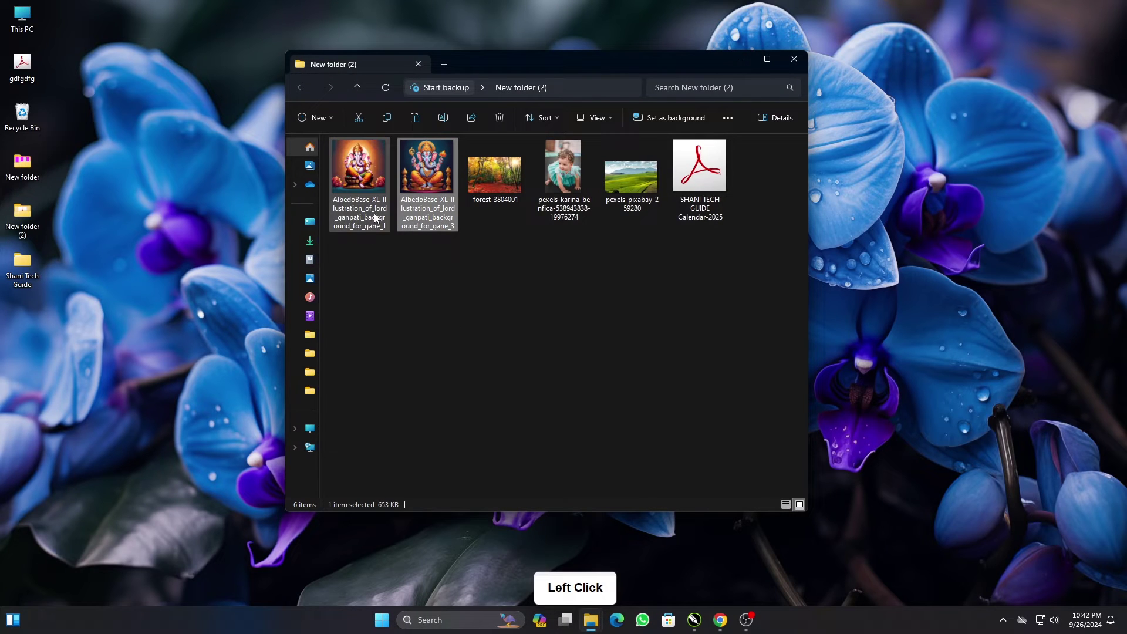
Step: Select the Ganesh illustration in New folder (2) and bring up its options for importing
{"action": "left_click", "coordinate": [369, 209]}
{"action": "right_click", "coordinate": [422, 197]}
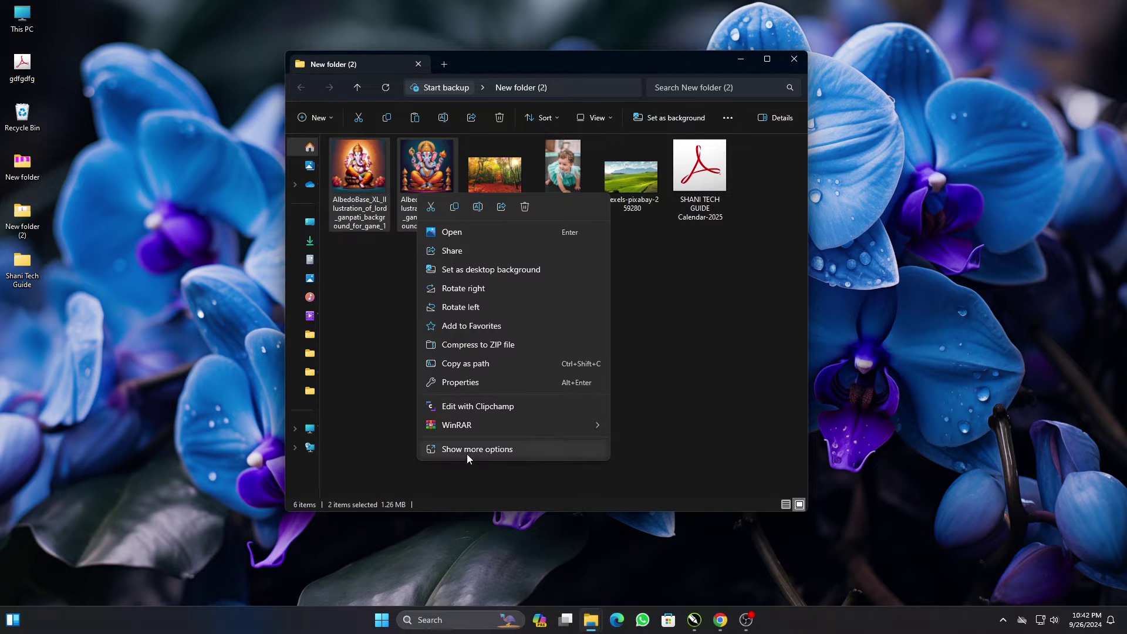
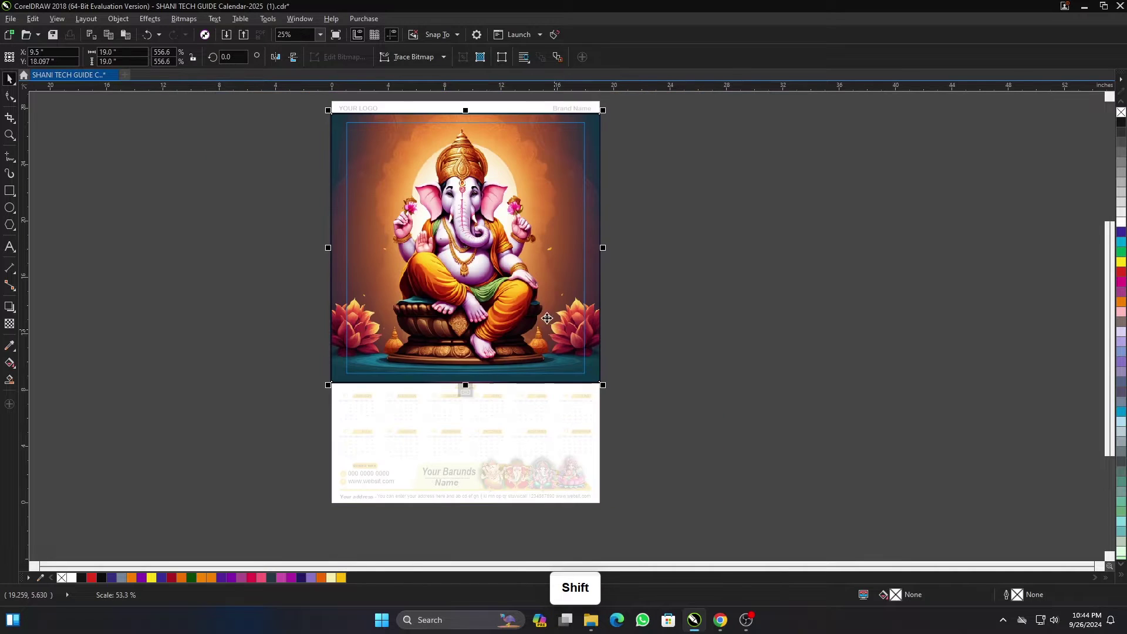
Step: PowerClip the scaled Ganesh bitmap inside the yellow photo frame and view the whole page
{"action": "scroll", "scroll_direction": "up", "scroll_amount": 3}
{"action": "scroll", "scroll_direction": "down", "scroll_amount": 3}
{"action": "left_click", "coordinate": [707, 477]}
{"action": "left_click", "coordinate": [694, 409]}
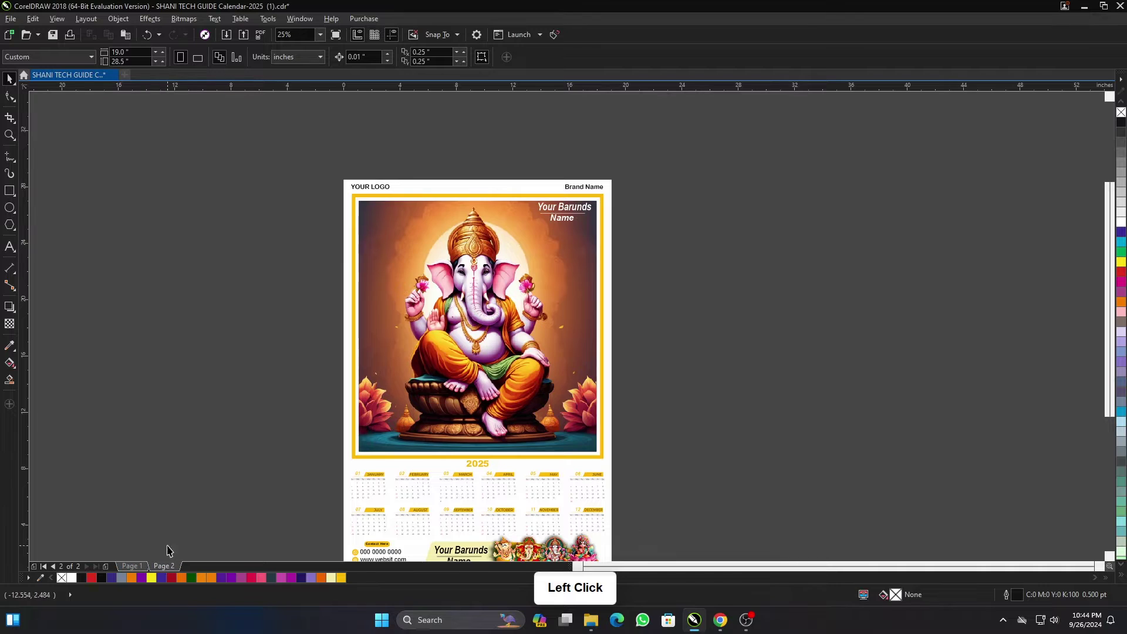
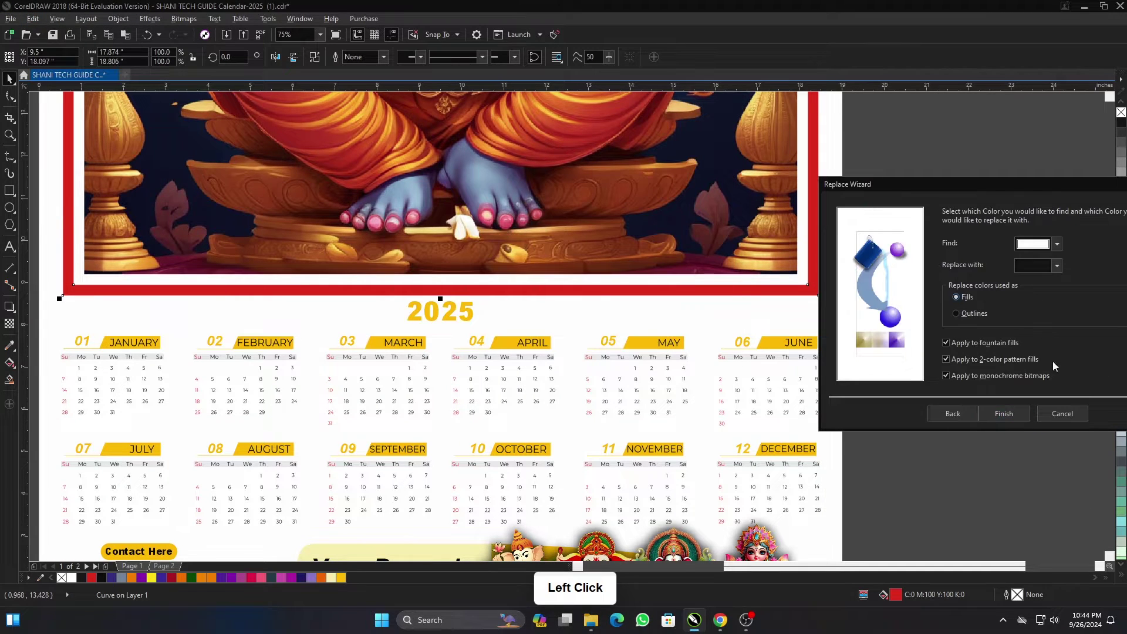
Step: Pick the Find colour with the eyedropper and replace all matching objects on the red-bordered page
{"action": "left_click", "coordinate": [1033, 252]}
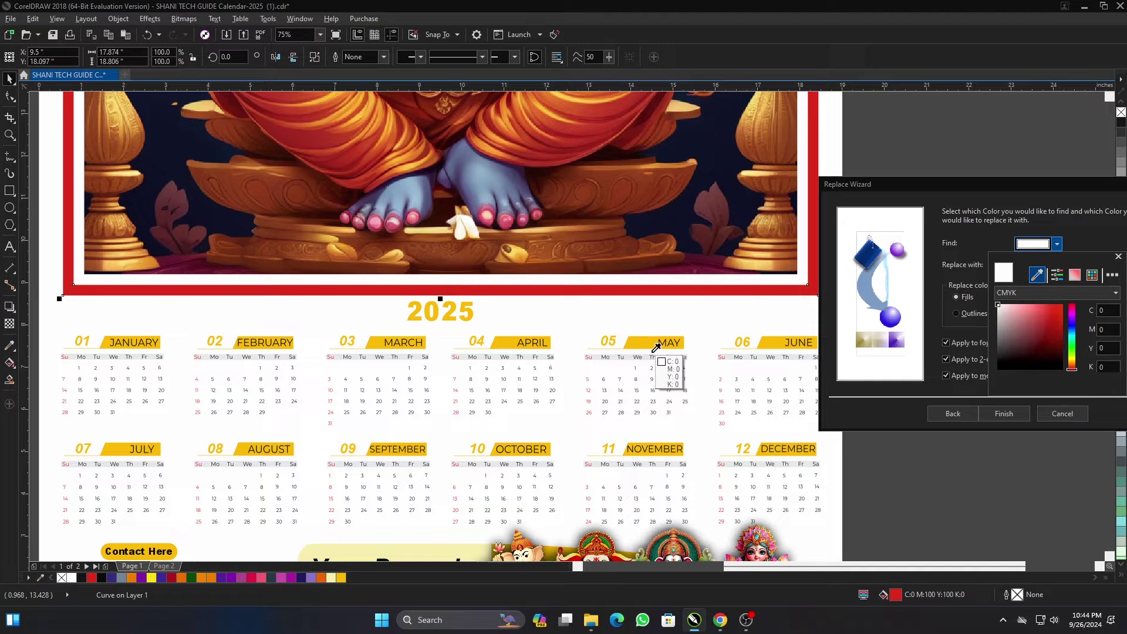
{"action": "left_click", "coordinate": [61, 297]}
{"action": "left_click", "coordinate": [1085, 235]}
{"action": "left_click", "coordinate": [1040, 270]}
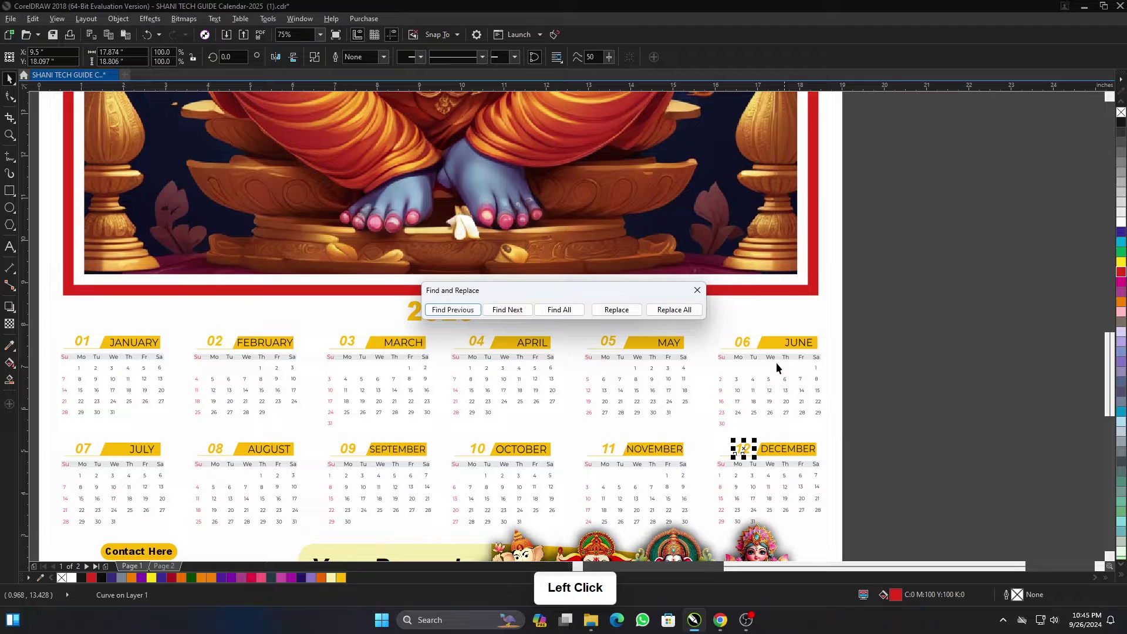
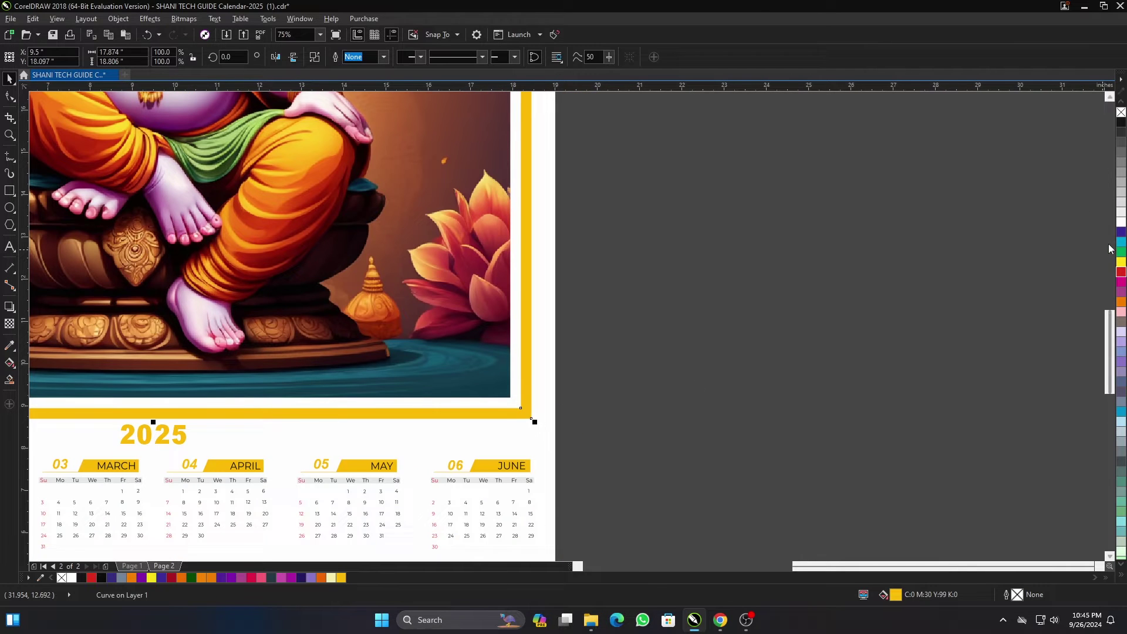
Step: Recolour the Ganesh calendar's yellow photo frame border to cyan from the palette
{"action": "left_click", "coordinate": [1125, 246]}
{"action": "scroll", "scroll_direction": "down", "scroll_amount": 3}
{"action": "scroll", "scroll_direction": "up", "scroll_amount": 3}
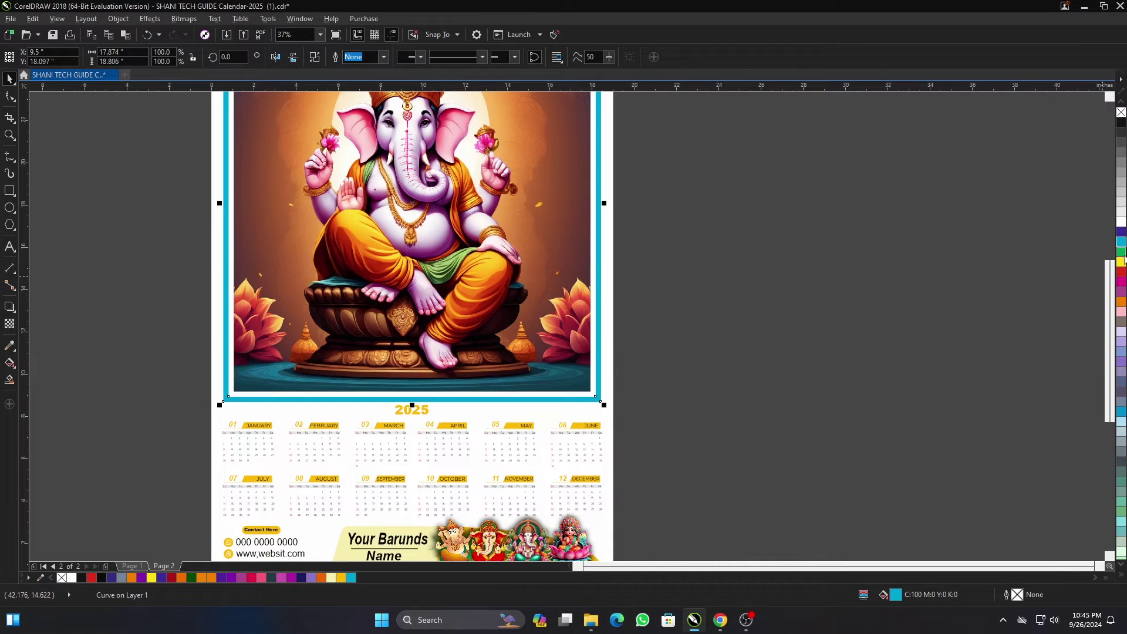
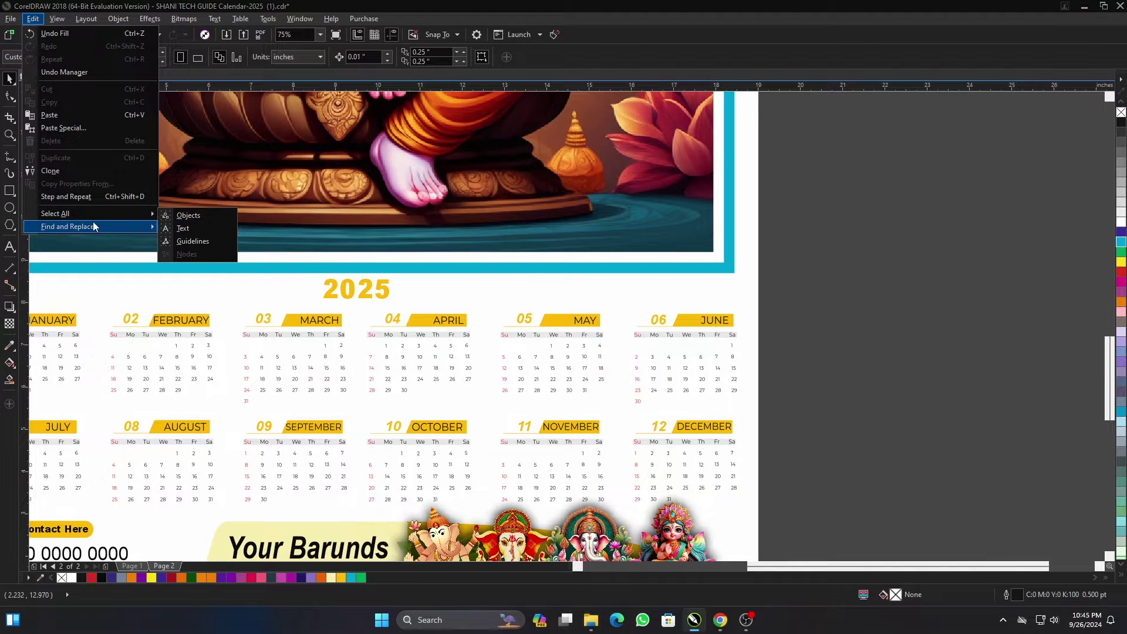
Step: Set up a Replace a color wizard with yellow to find and red as the replacement
{"action": "left_click", "coordinate": [101, 230]}
{"action": "left_click", "coordinate": [524, 194]}
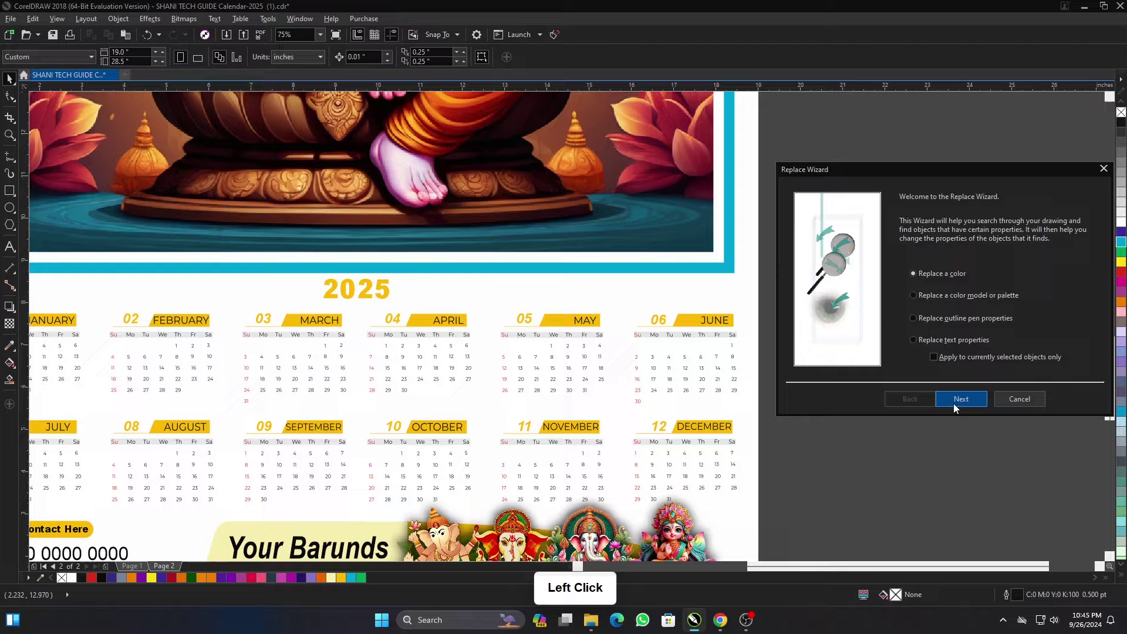
{"action": "left_click", "coordinate": [1002, 237]}
{"action": "left_click", "coordinate": [1020, 267]}
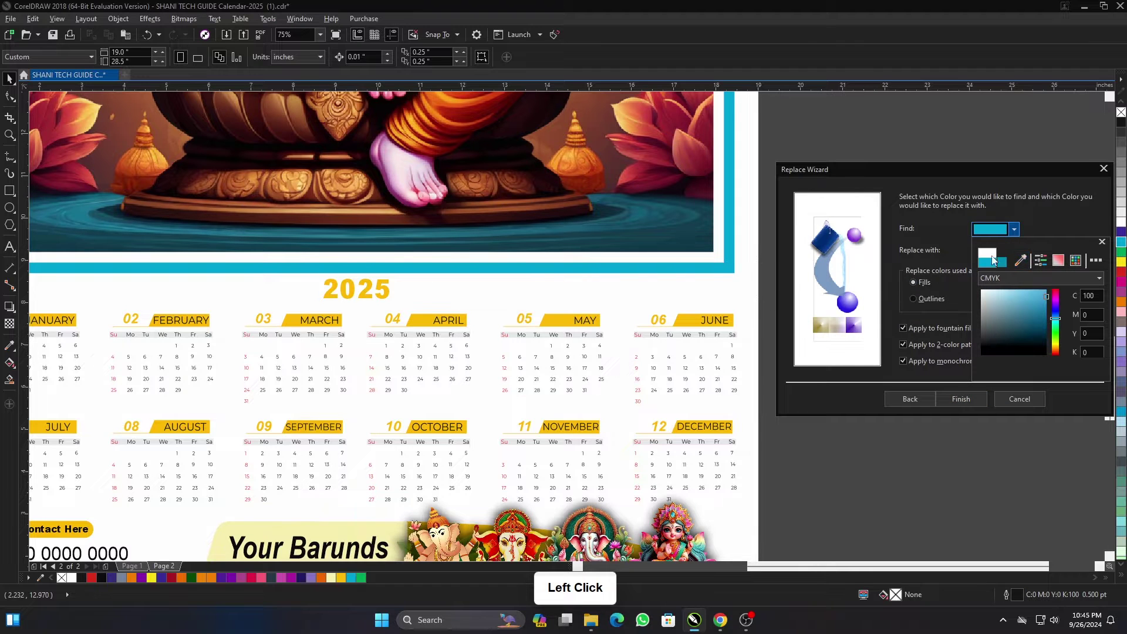
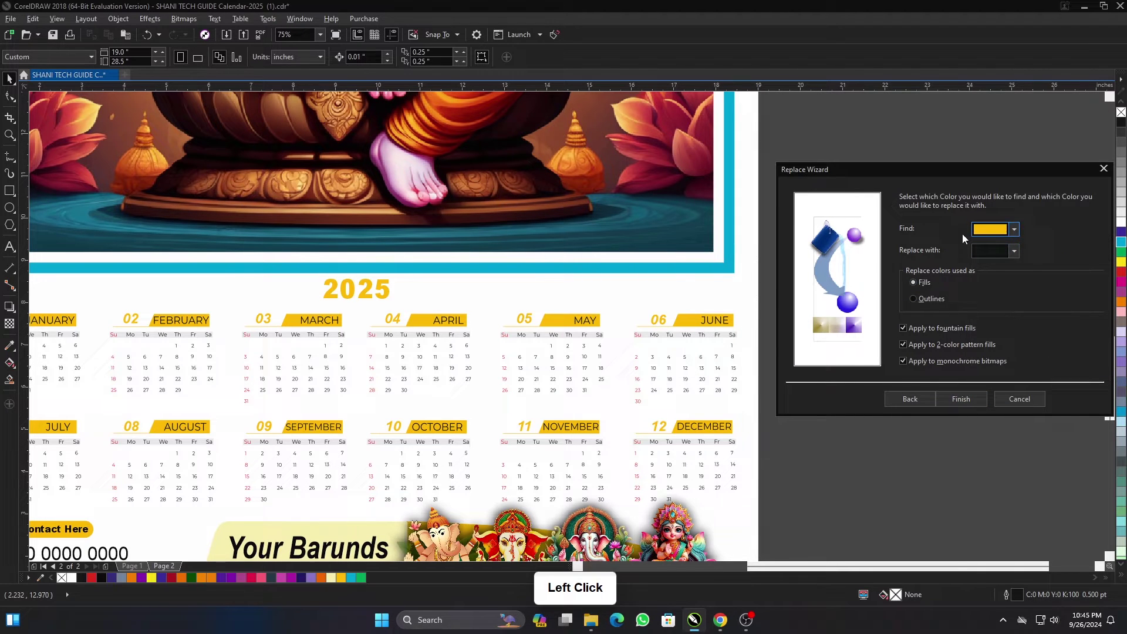
{"action": "left_click", "coordinate": [955, 311]}
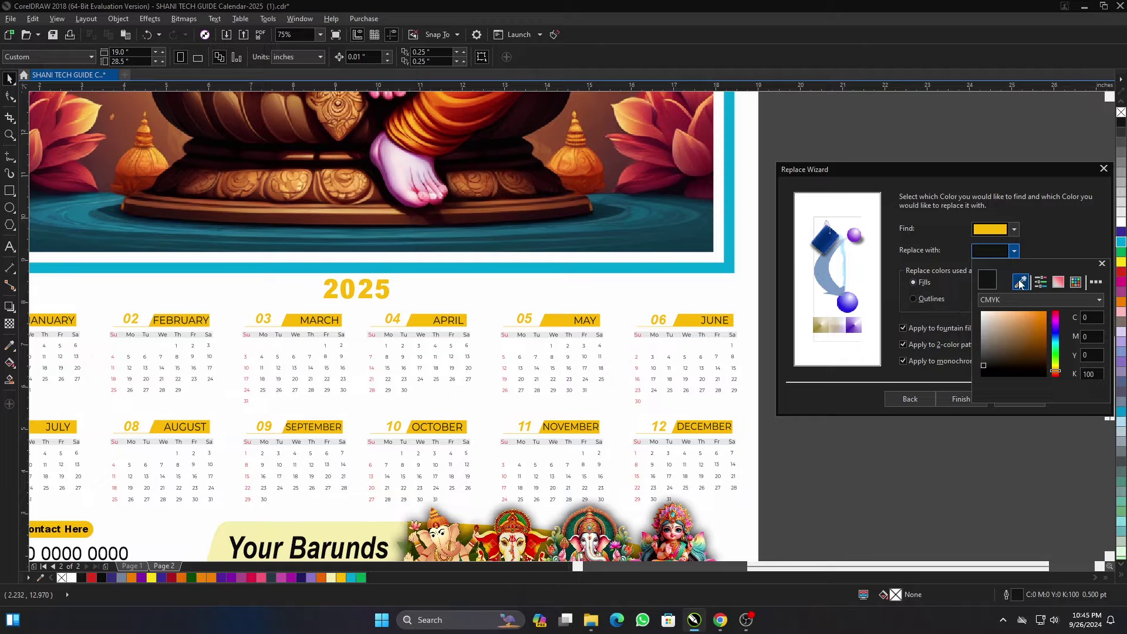
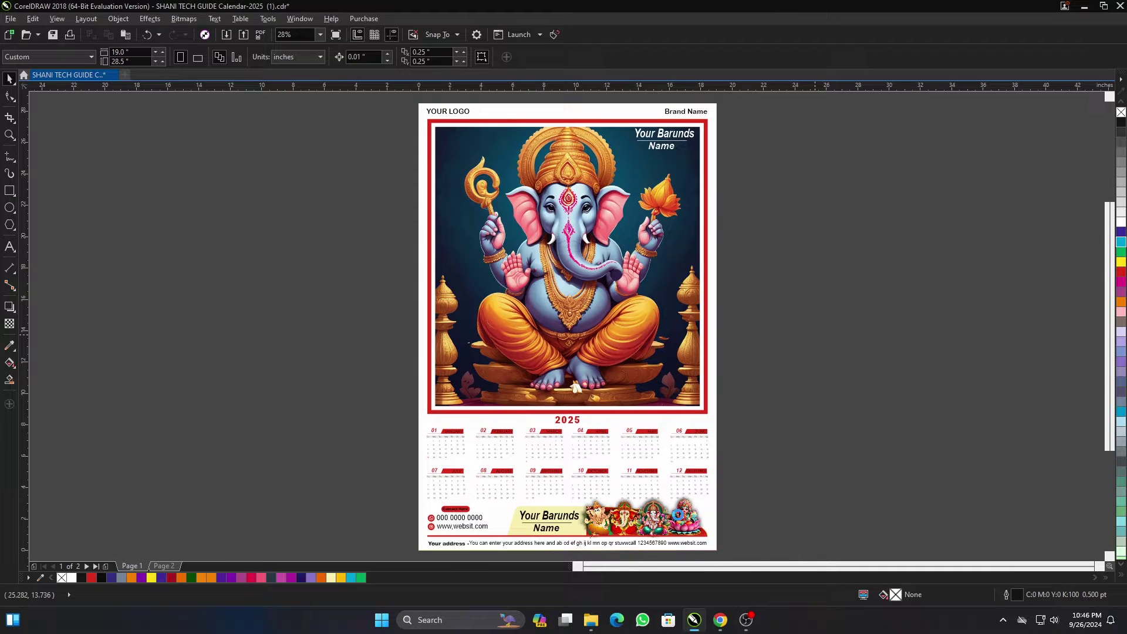
Step: Open SHANI TECH GUIDE Calendar-2025 (2).cdr, the purple-framed design, and preview its page
{"action": "left_click", "coordinate": [815, 370]}
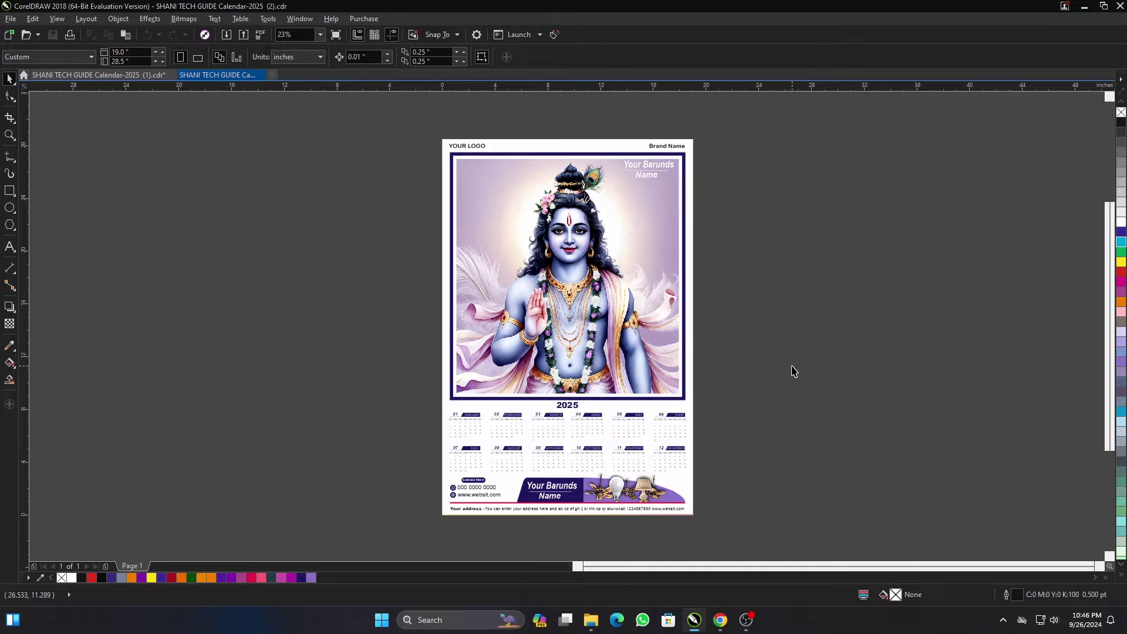
{"action": "key", "text": "F4"}
{"action": "left_click", "coordinate": [778, 358]}
{"action": "key", "text": "F9"}
{"action": "left_click", "coordinate": [845, 418]}
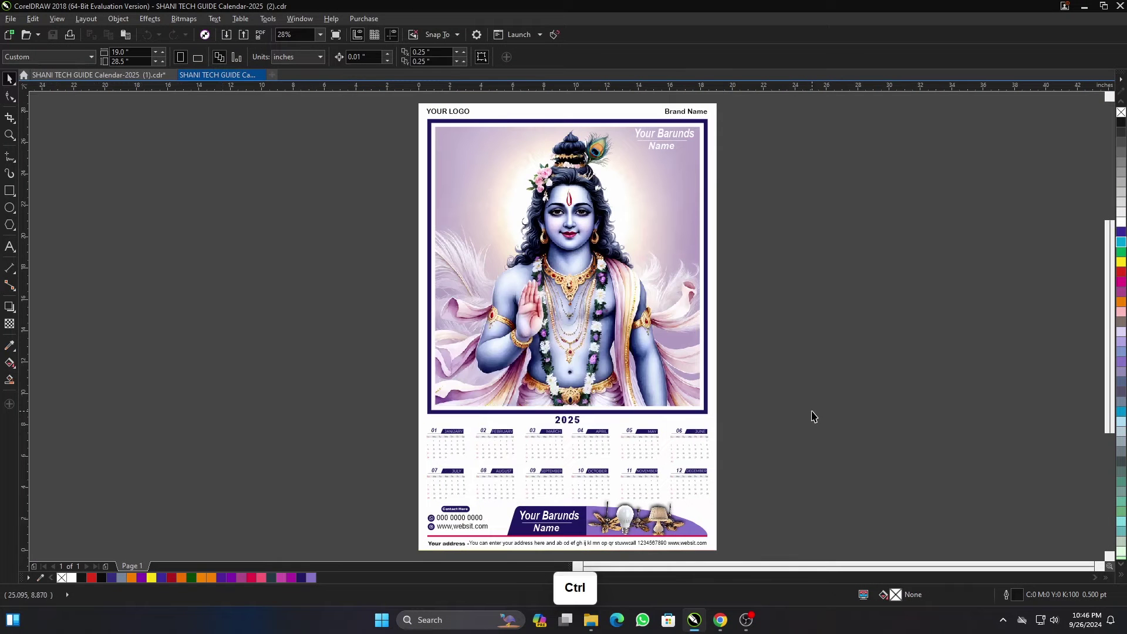
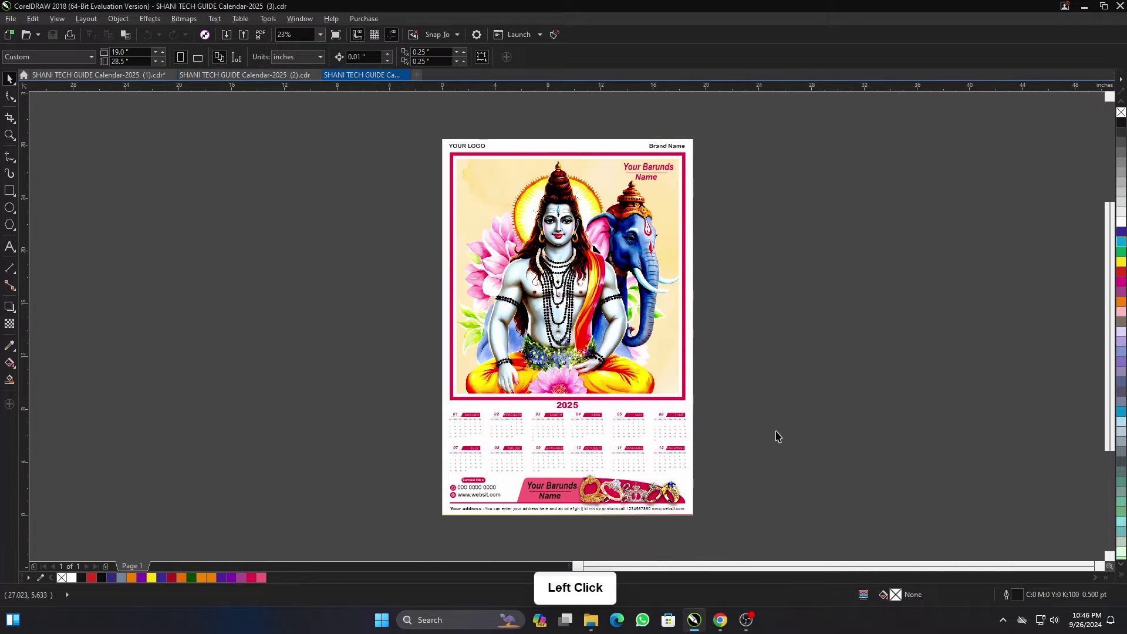
Step: Open SHANI TECH GUIDE Calendar-2025 (3).cdr, the pink-framed Shiva design, and preview its page
{"action": "left_click", "coordinate": [754, 429]}
{"action": "key", "text": "F4"}
{"action": "left_click", "coordinate": [763, 419]}
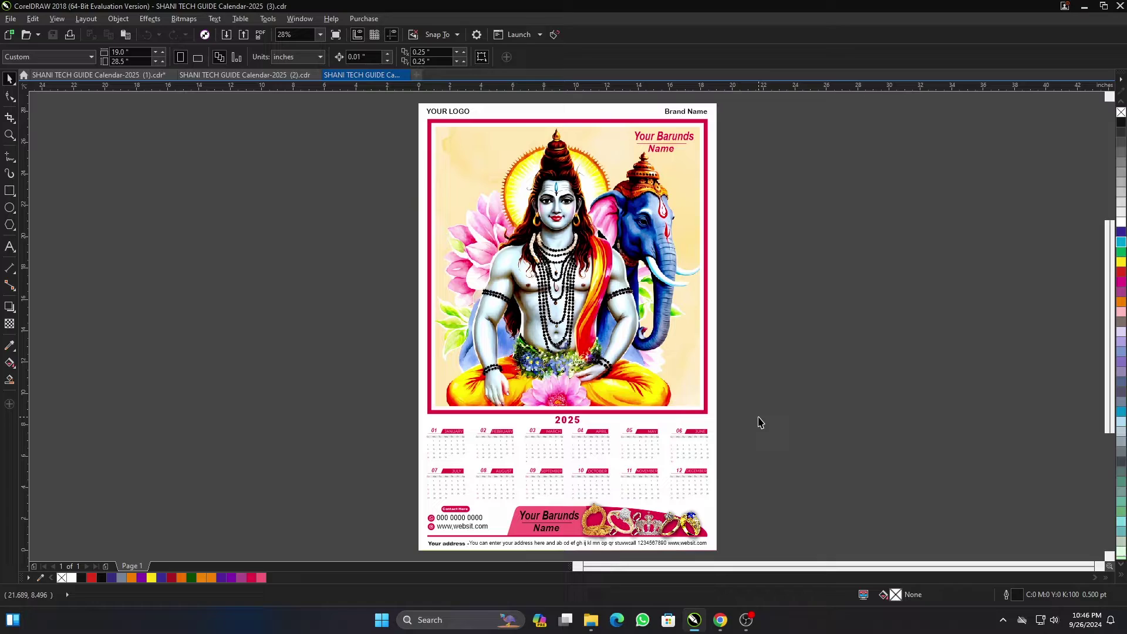
{"action": "key", "text": "F9"}
{"action": "left_click", "coordinate": [840, 410]}
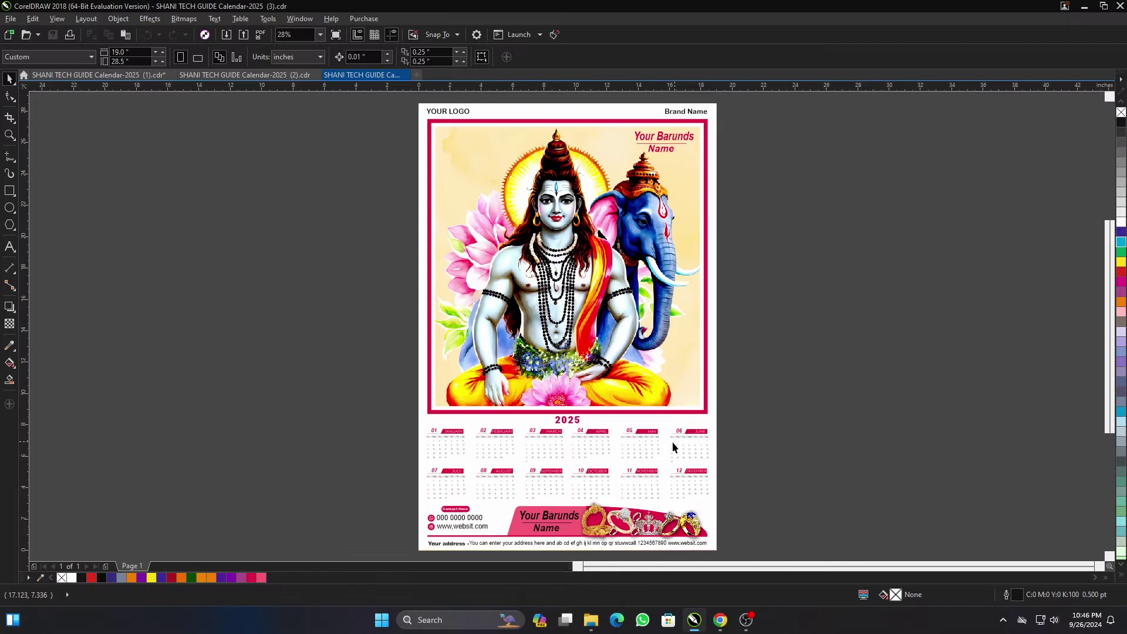
{"action": "scroll", "scroll_direction": "up", "scroll_amount": 3}
{"action": "scroll", "scroll_direction": "down", "scroll_amount": 3}
Step: Make calendar (3)'s photo border magenta and replace all its red banner fills with magenta
{"action": "left_click", "coordinate": [546, 351]}
{"action": "scroll", "scroll_direction": "up", "scroll_amount": 3}
{"action": "left_click", "coordinate": [1119, 277]}
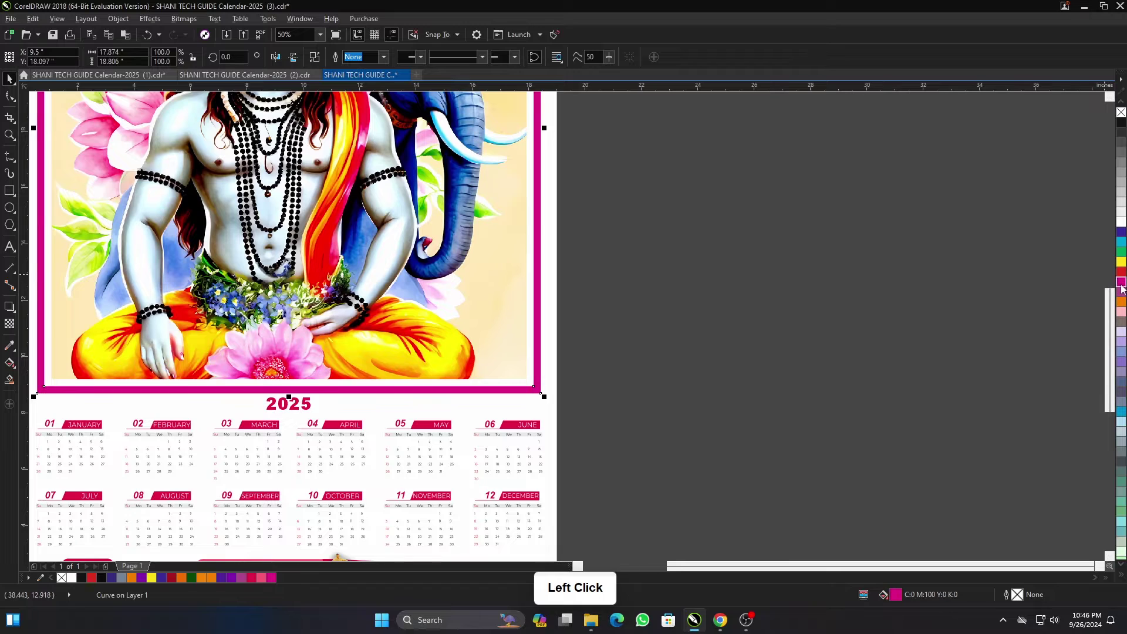
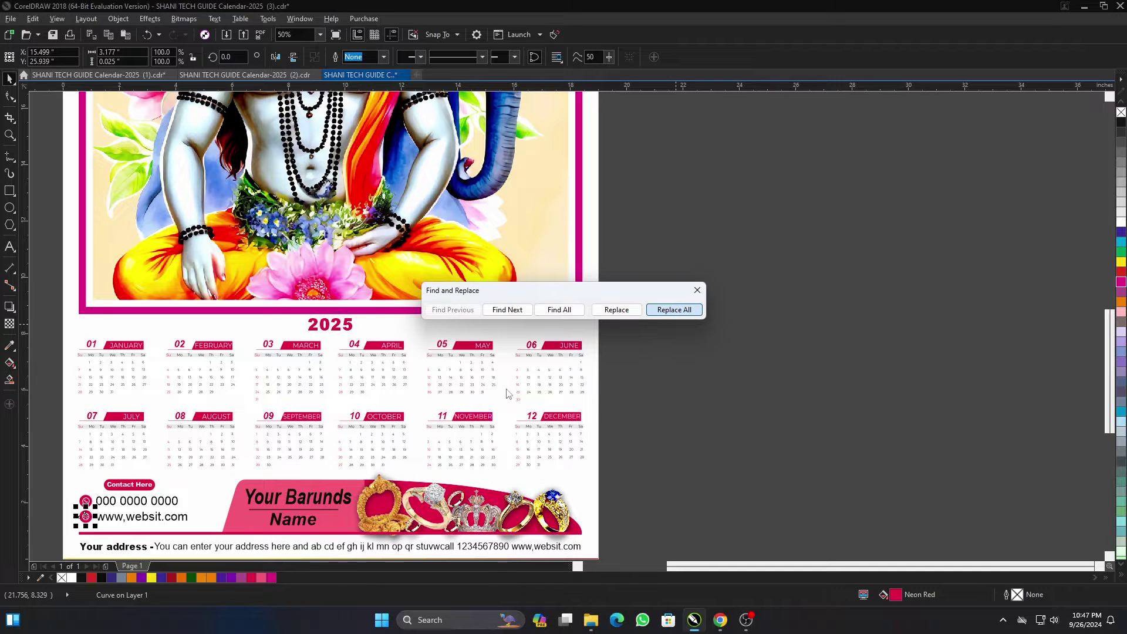
{"action": "left_click", "coordinate": [629, 347]}
{"action": "scroll", "scroll_direction": "down", "scroll_amount": 3}
Step: Preview the recoloured Shiva calendar full screen, then bring up the calendar folder via Ctrl+O
{"action": "key", "text": "F4"}
{"action": "left_click", "coordinate": [771, 349]}
{"action": "key", "text": "F9"}
{"action": "left_click", "coordinate": [857, 391]}
{"action": "key", "text": "ctrl+o"}
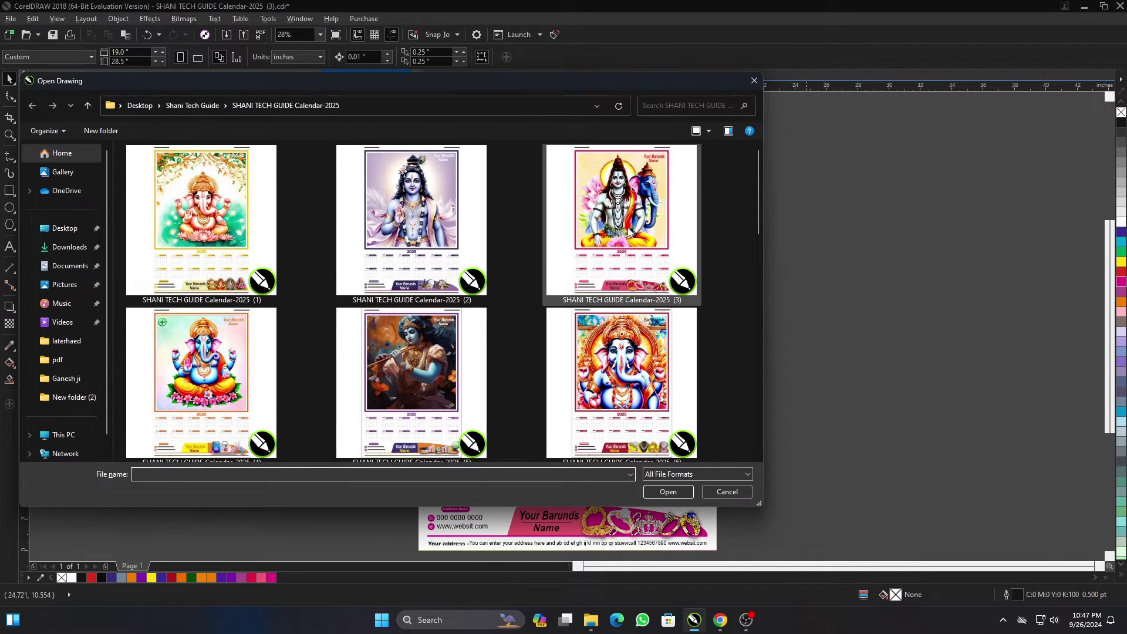
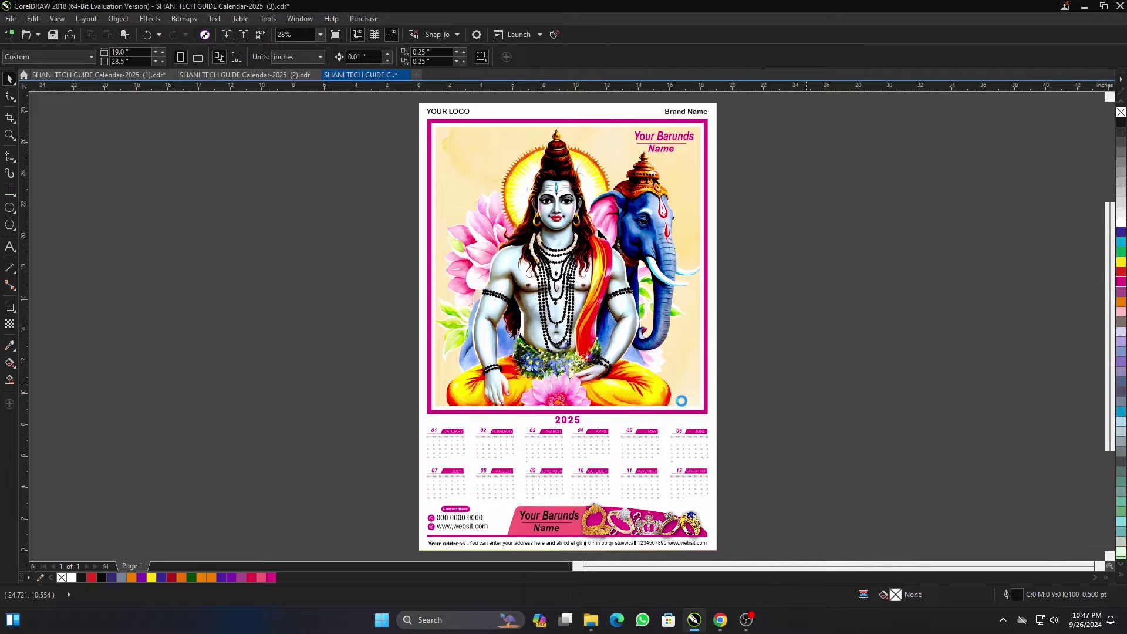
Step: Preview calendar (5) full screen around its Your Barunds Name banner, then bring up the file list
{"action": "key", "text": "F4"}
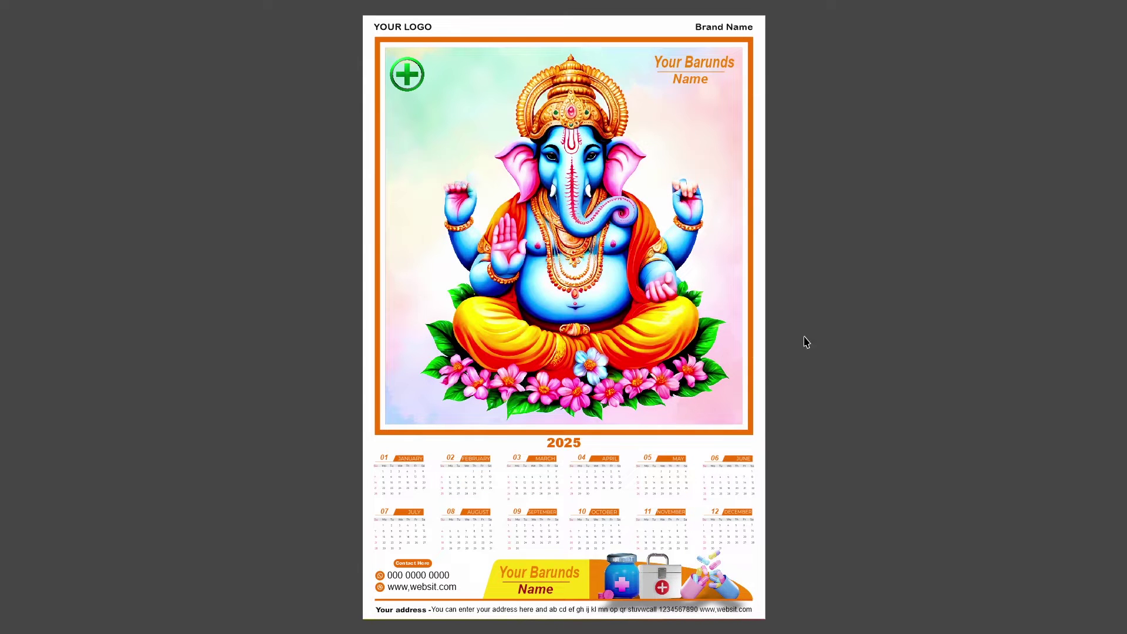
{"action": "left_click", "coordinate": [847, 344]}
{"action": "key", "text": "ctrl+o"}
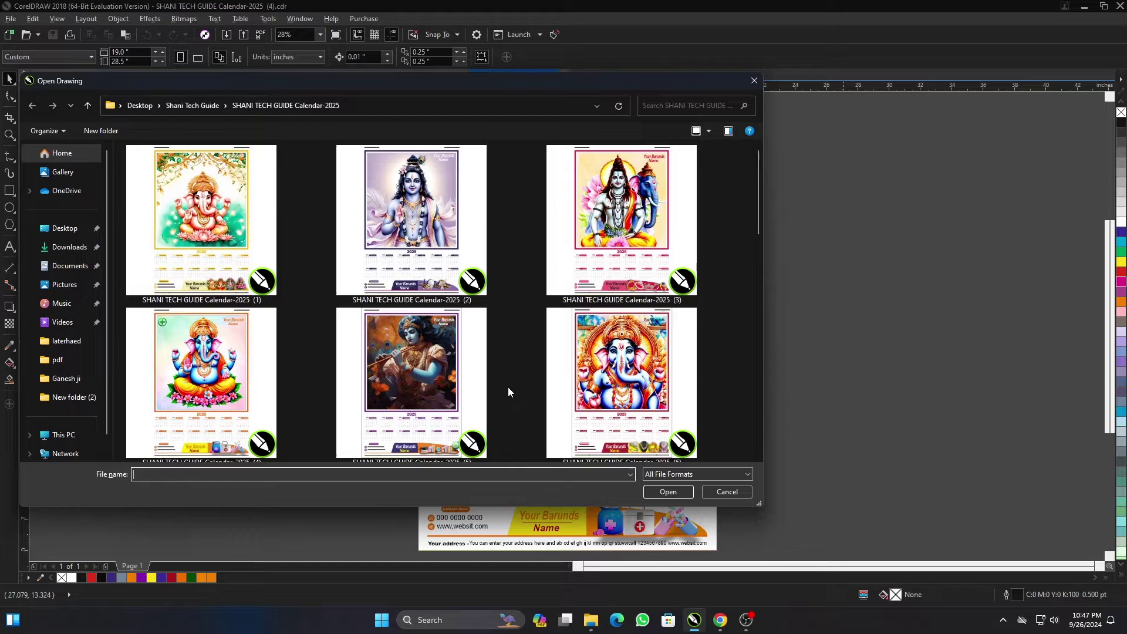
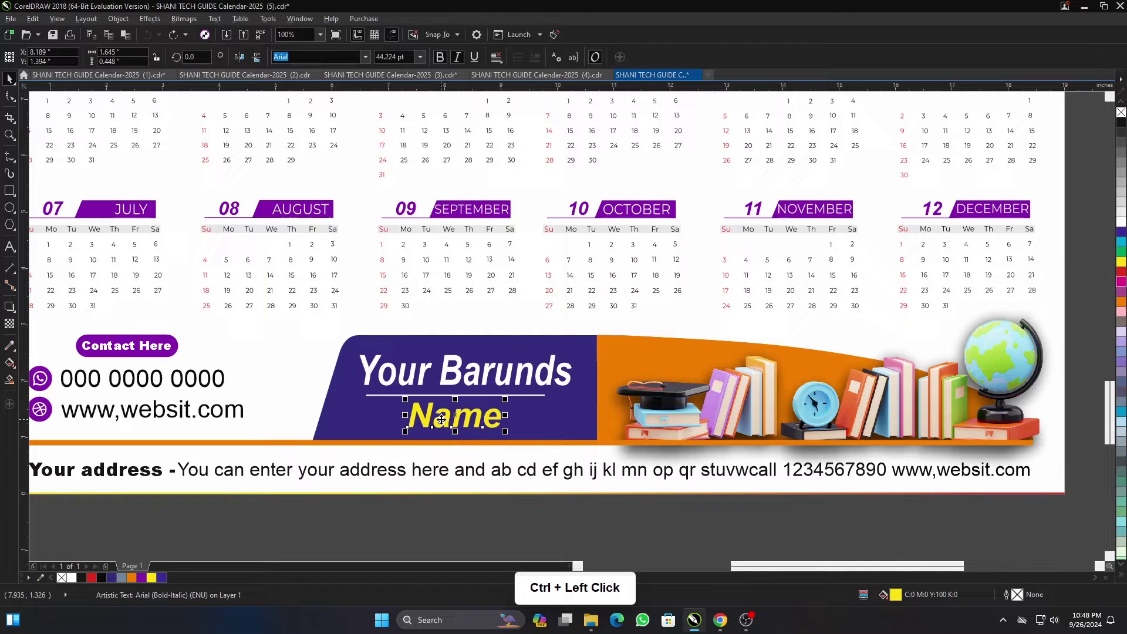
Step: Bring up the Open Drawing dialog and choose SHANI TECH GUIDE Calendar-2025 (8)
{"action": "scroll", "scroll_direction": "down", "scroll_amount": 3}
{"action": "scroll", "scroll_direction": "up", "scroll_amount": 3}
{"action": "double_click", "coordinate": [631, 316]}
{"action": "left_click", "coordinate": [675, 355]}
{"action": "key", "text": "ctrl+o"}
{"action": "scroll", "scroll_direction": "down", "scroll_amount": 3}
{"action": "left_click", "coordinate": [454, 374]}
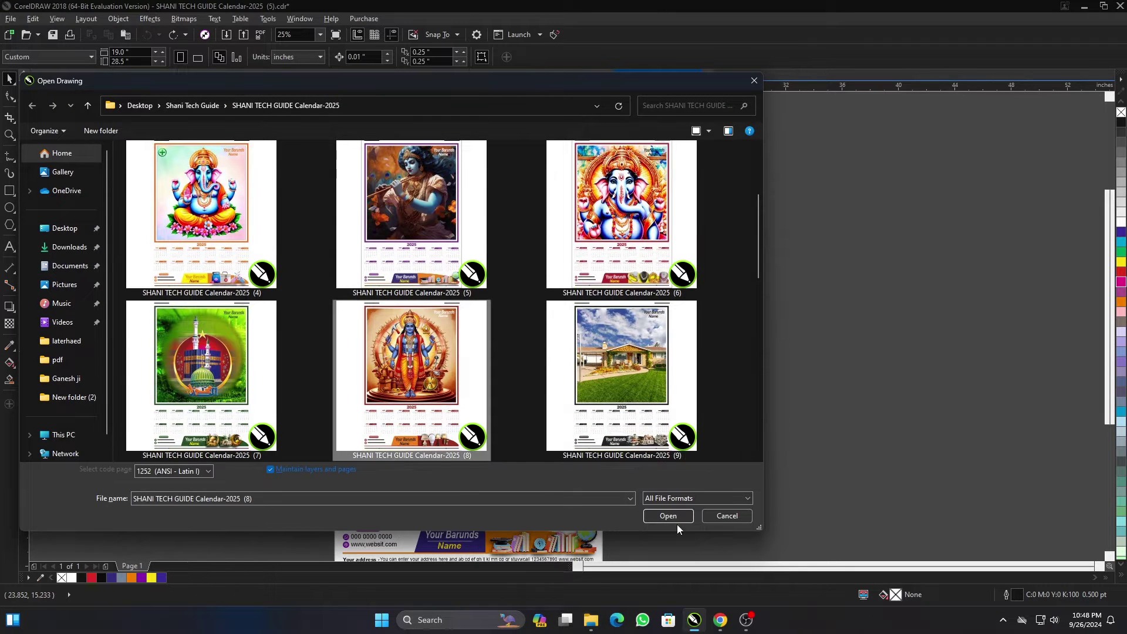
Step: Open calendar template (8) and fit its whole page in view
{"action": "left_click", "coordinate": [669, 521]}
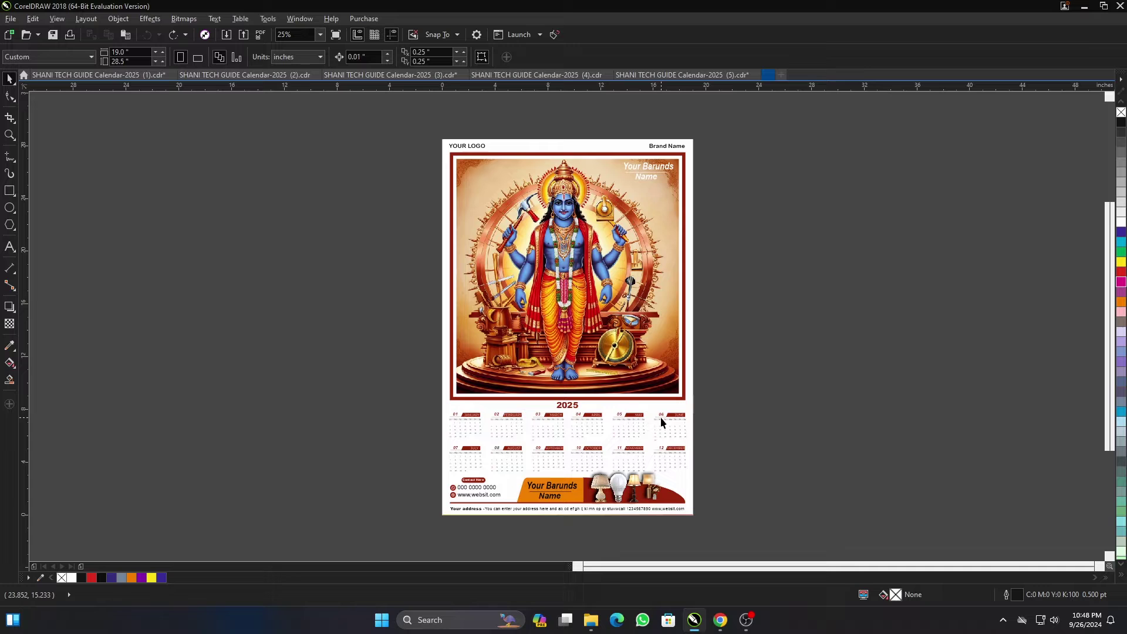
{"action": "left_click", "coordinate": [698, 410]}
{"action": "key", "text": "F4"}
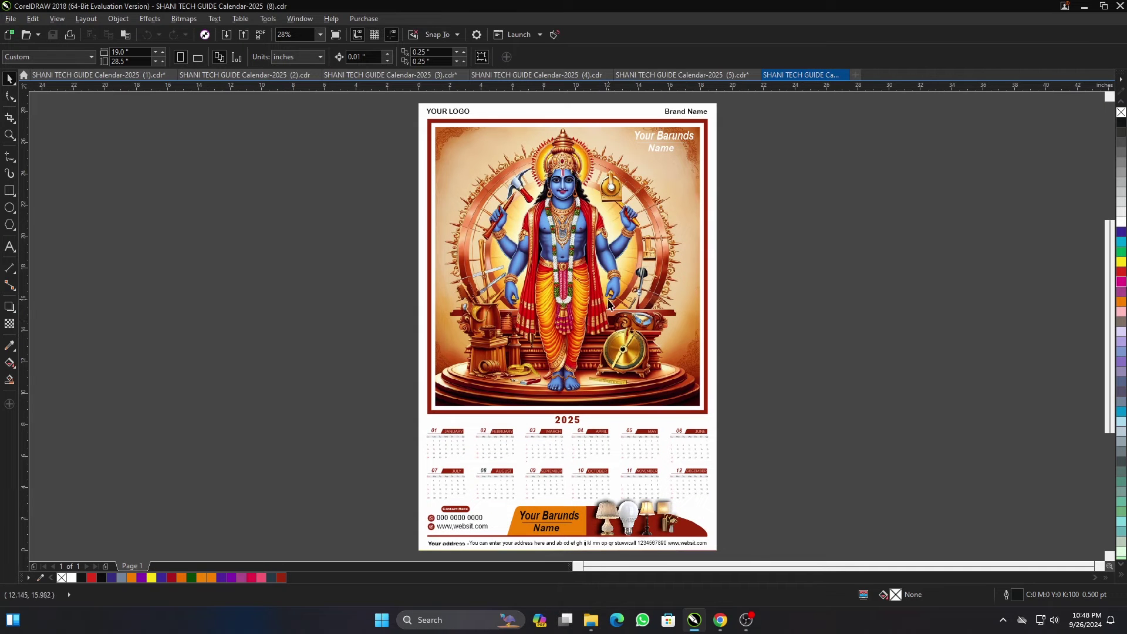
{"action": "left_click", "coordinate": [773, 326]}
Step: Open calendar template (7), the green-framed Kaaba design, and fit it to the page
{"action": "key", "text": "ctrl+o"}
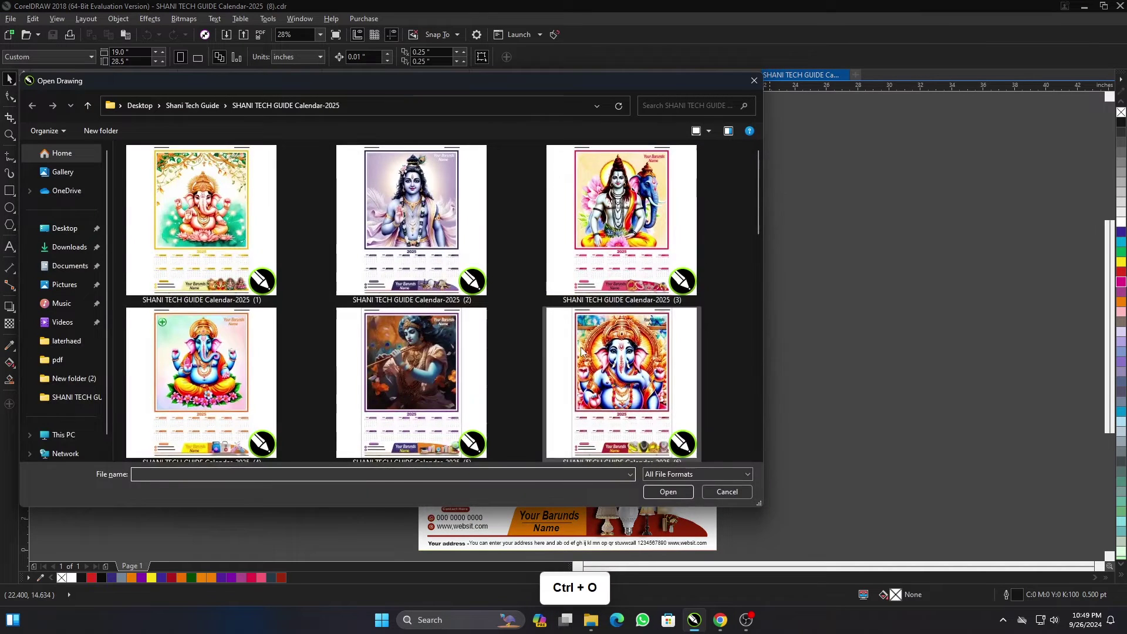
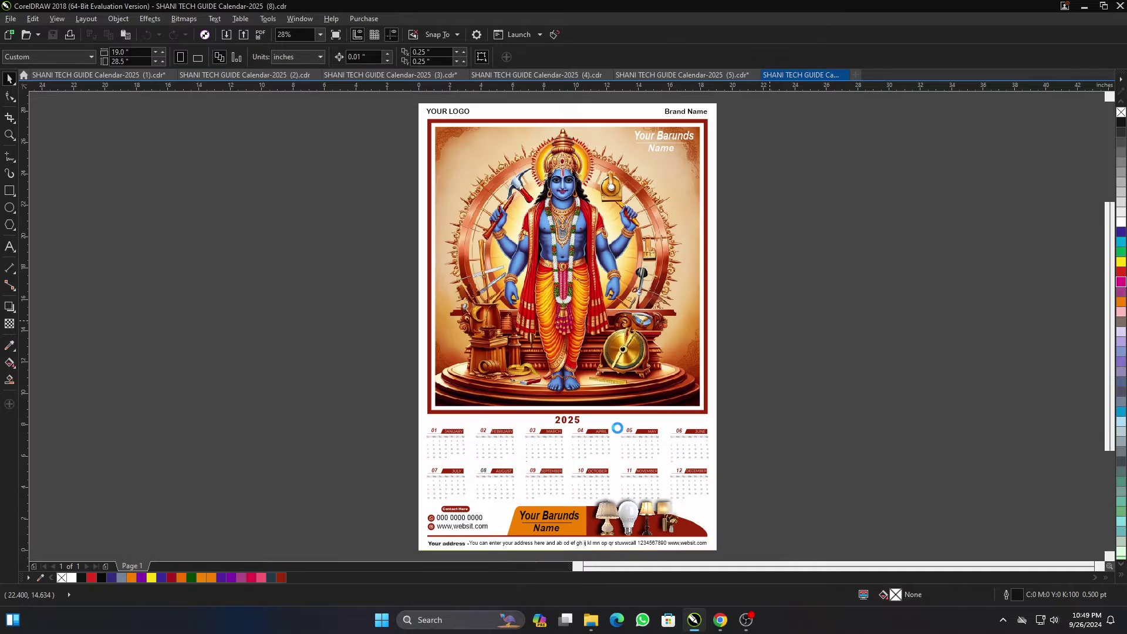
{"action": "left_click", "coordinate": [742, 394]}
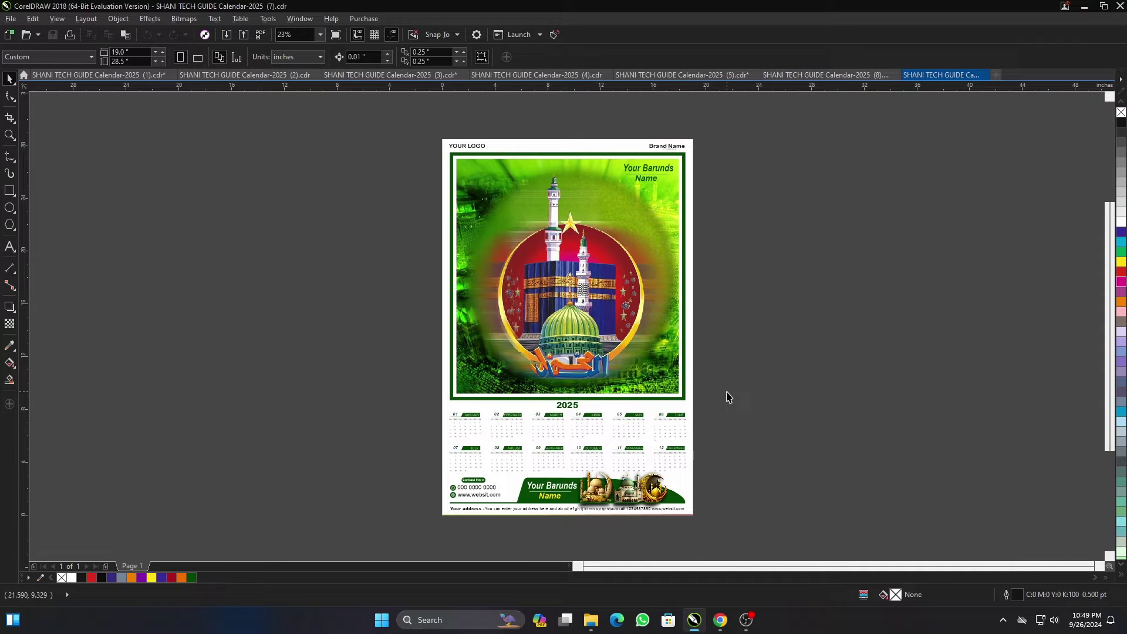
{"action": "key", "text": "F4"}
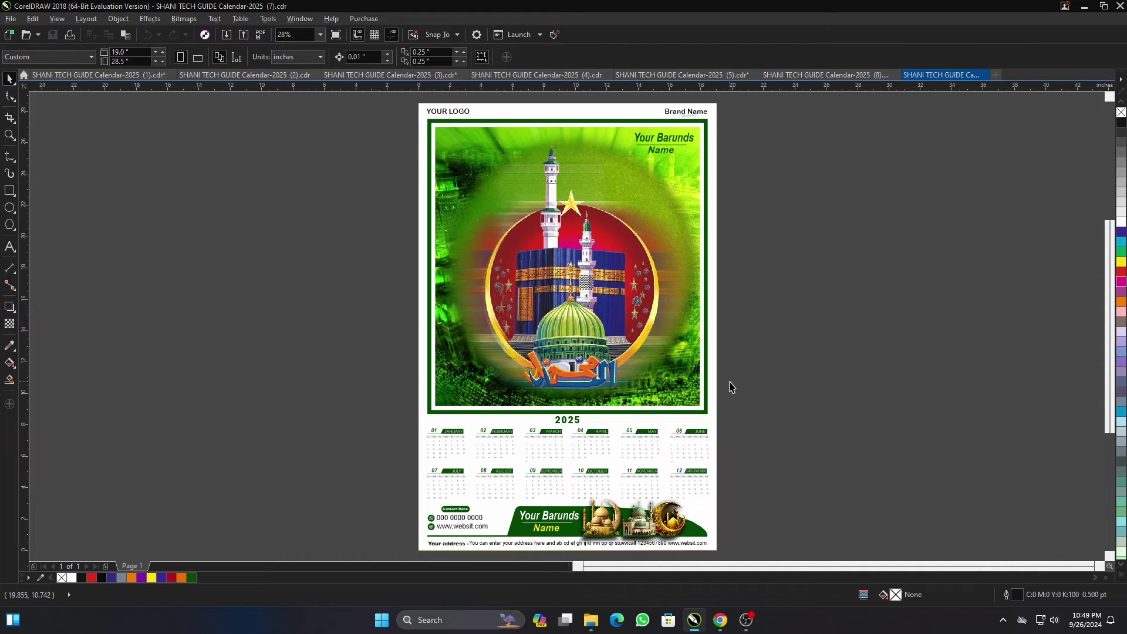
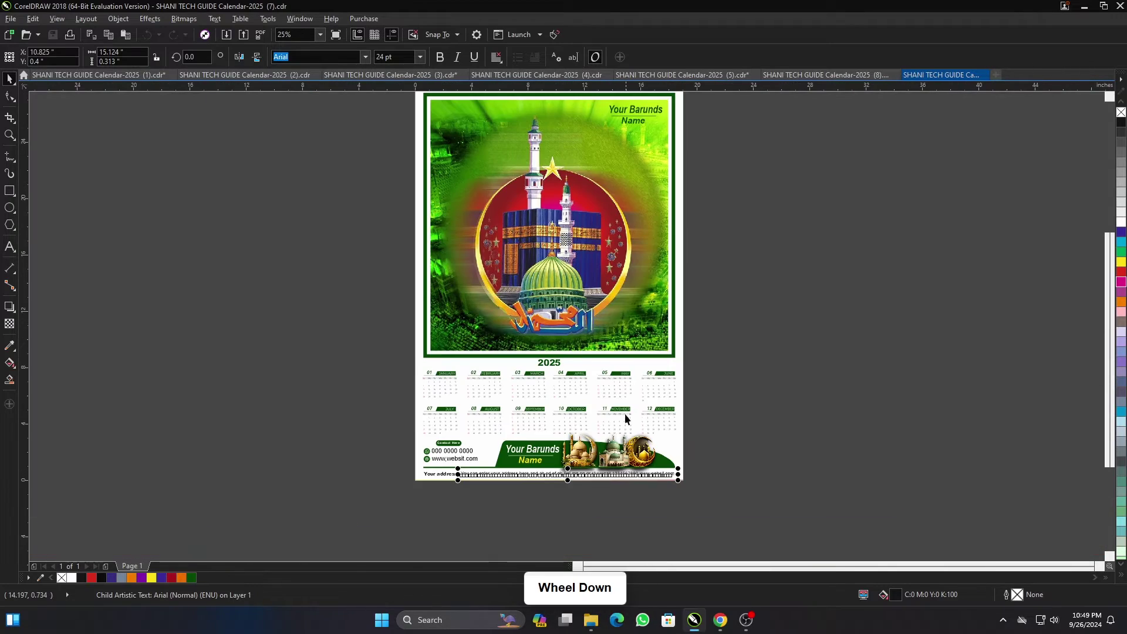
{"action": "left_click", "coordinate": [760, 323]}
Step: Bring the calendar file list back up, scrolled to templates 7 to 12
{"action": "scroll", "scroll_direction": "down", "scroll_amount": 3}
{"action": "scroll", "scroll_direction": "up", "scroll_amount": 3}
{"action": "scroll", "scroll_direction": "down", "scroll_amount": 3}
{"action": "left_click", "coordinate": [754, 360]}
{"action": "key", "text": "ctrl+o"}
{"action": "scroll", "scroll_direction": "down", "scroll_amount": 3}
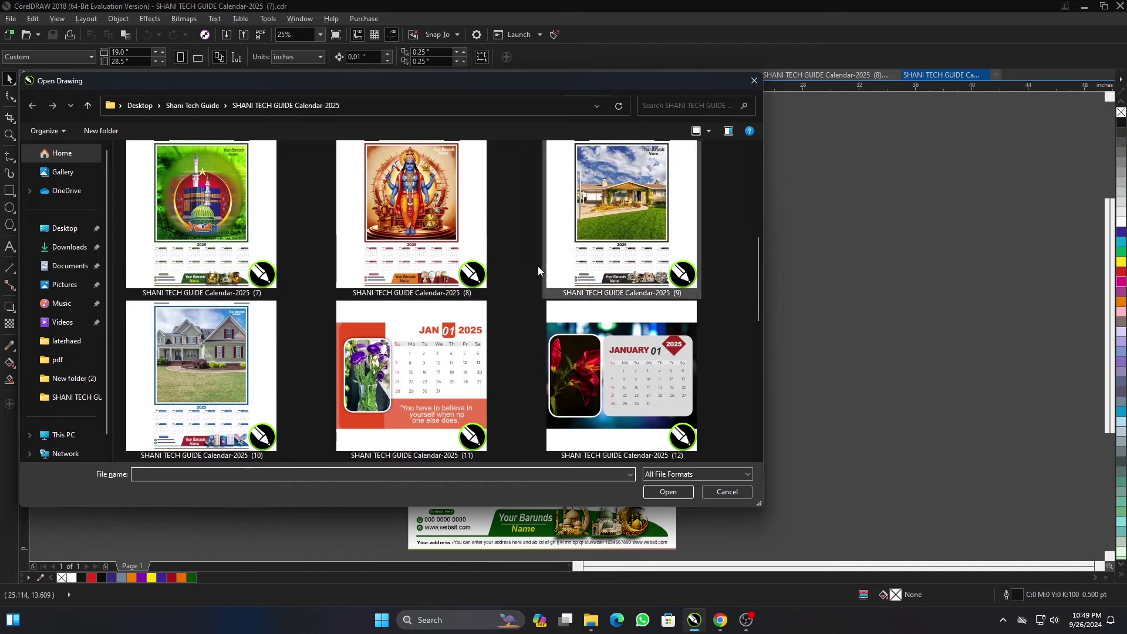
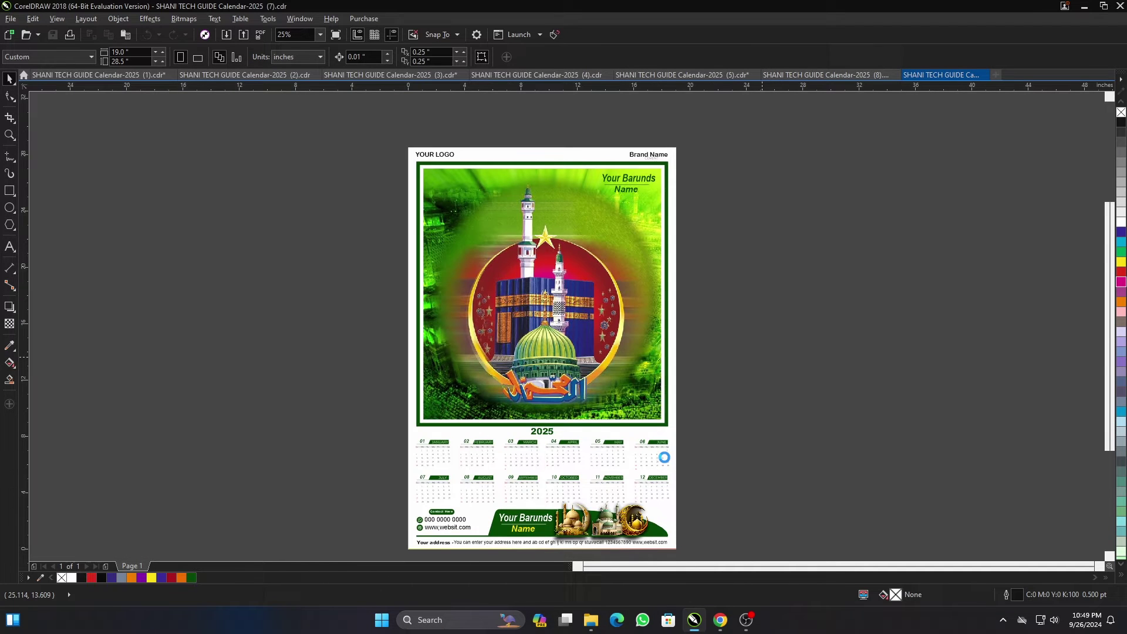
Step: Fit template (11) to view and show all twelve month pages in Page Sorter View
{"action": "key", "text": "F4"}
{"action": "left_click", "coordinate": [739, 411]}
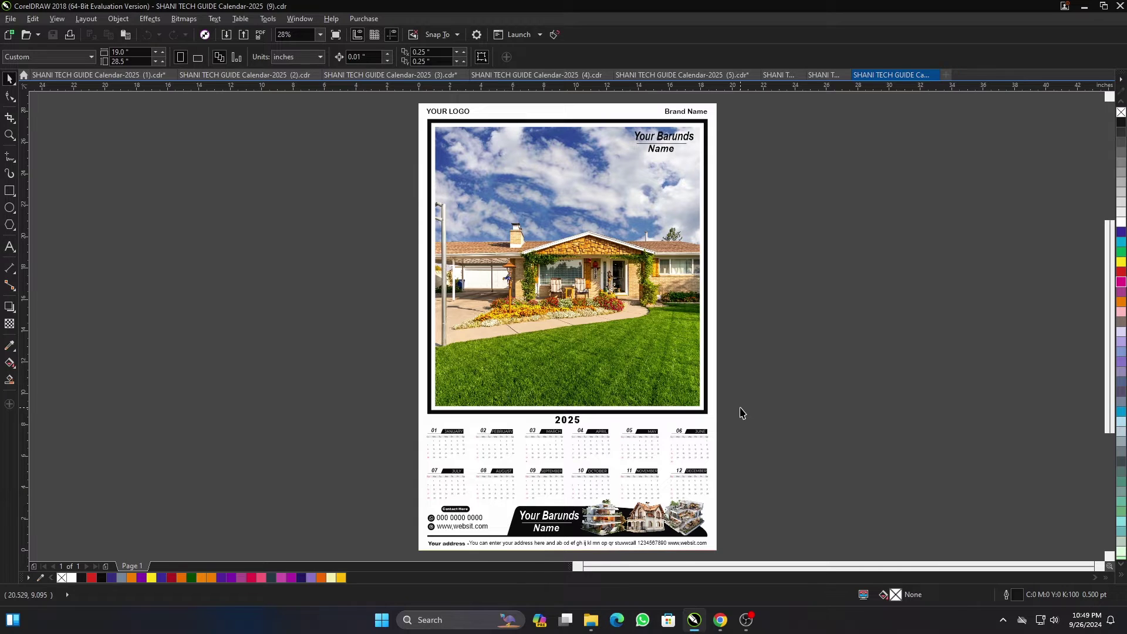
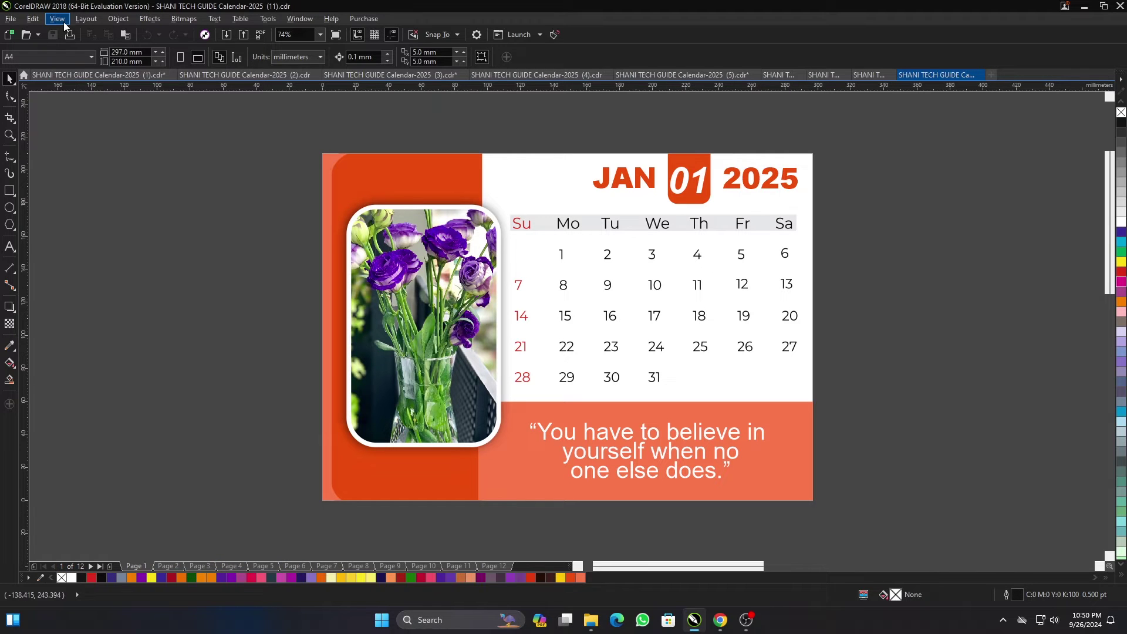
{"action": "left_click", "coordinate": [68, 27]}
{"action": "left_click", "coordinate": [96, 189]}
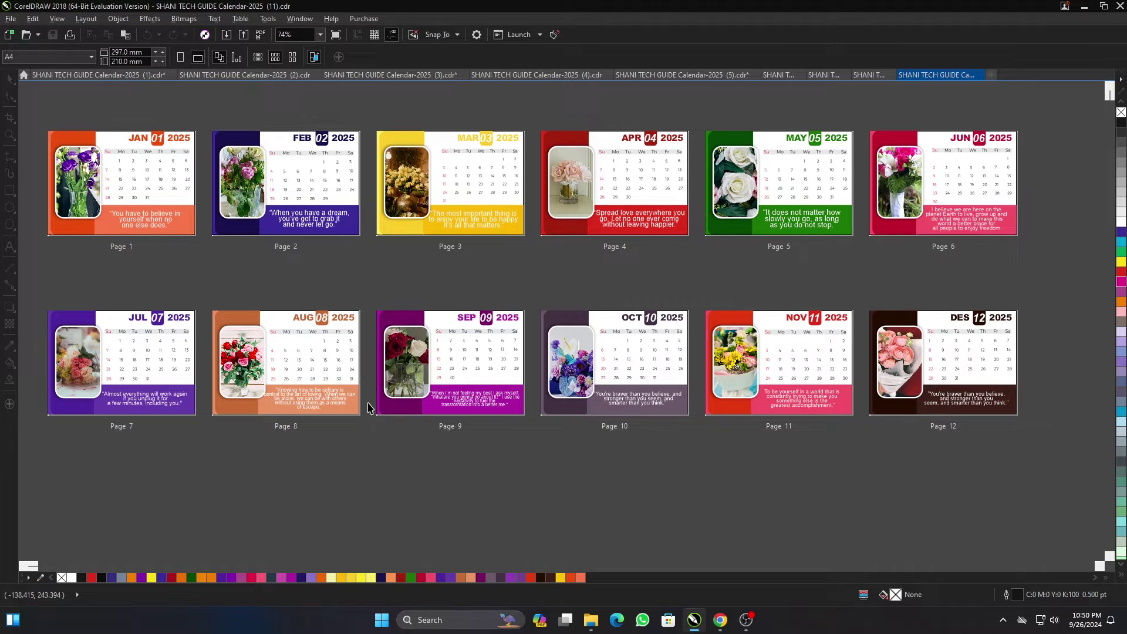
{"action": "left_click", "coordinate": [574, 474]}
Step: View the December and July pages, dismissing the add-page window, and return to January
{"action": "double_click", "coordinate": [119, 203]}
{"action": "left_click", "coordinate": [229, 443]}
{"action": "key", "text": "Page_Down"}
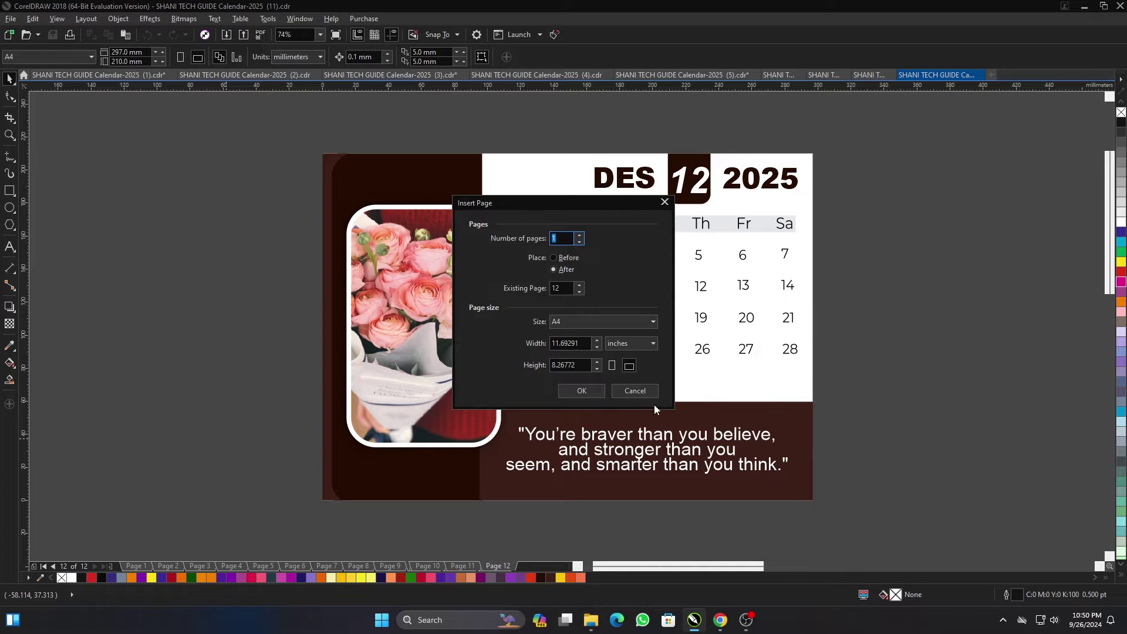
{"action": "left_click", "coordinate": [653, 401]}
{"action": "double_click", "coordinate": [944, 354]}
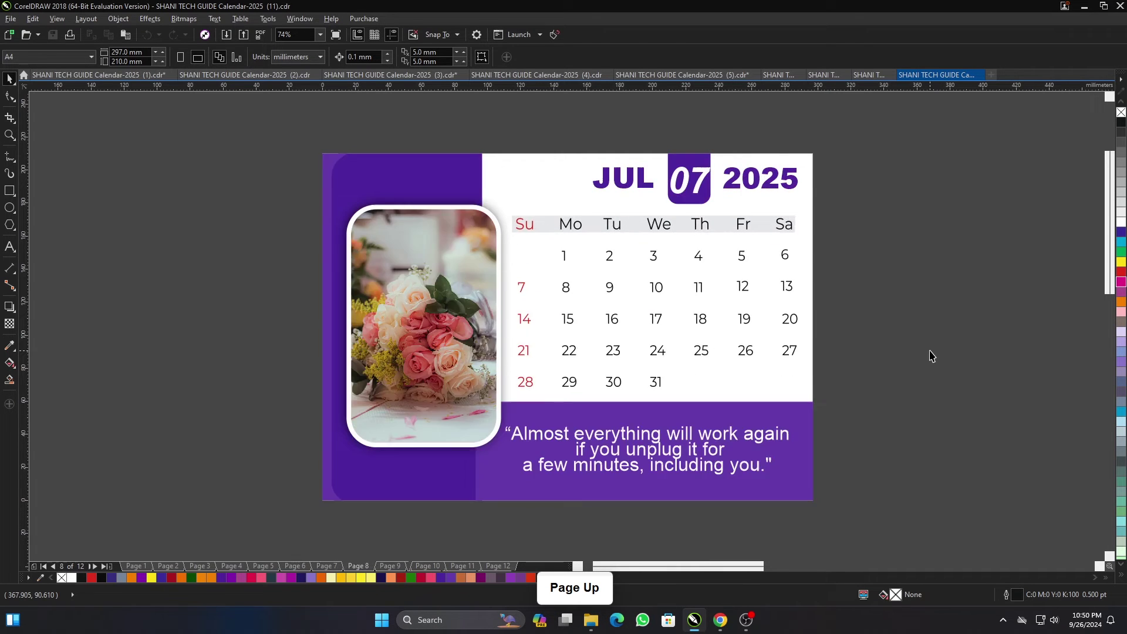
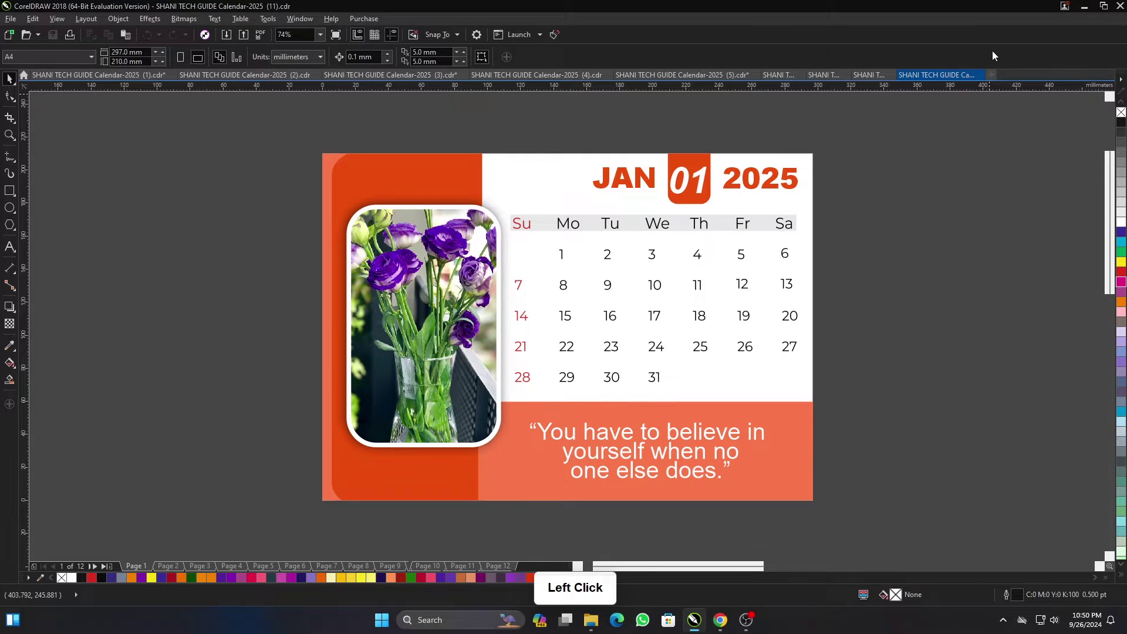
{"action": "left_click", "coordinate": [1092, 4]}
Step: Open the folder of replacement photos holding the autumn forest image
{"action": "double_click", "coordinate": [576, 191]}
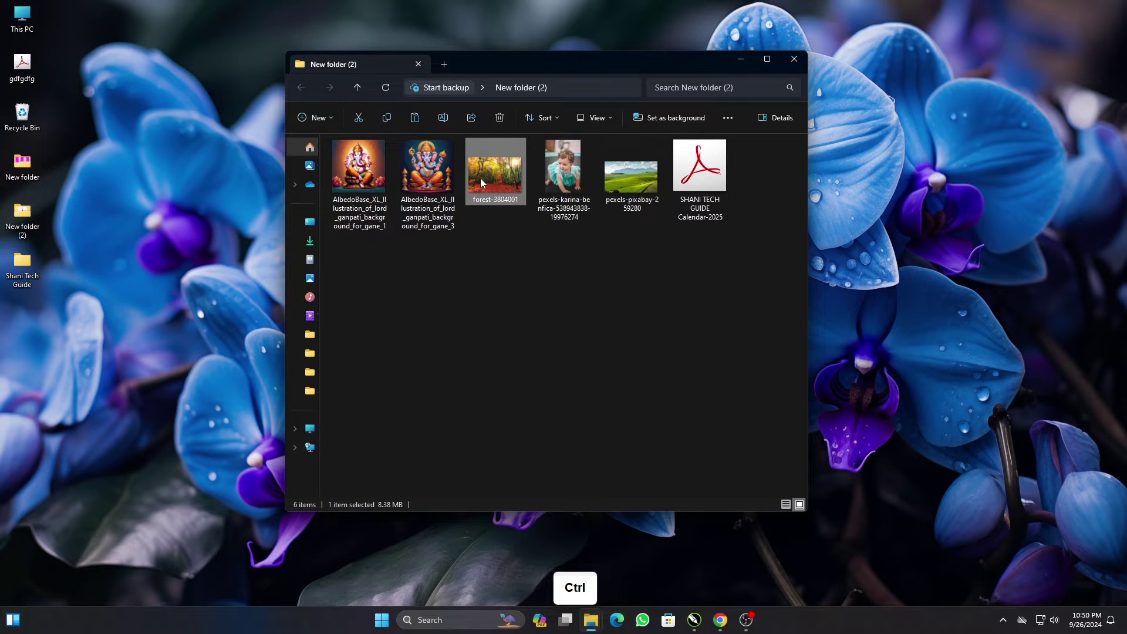
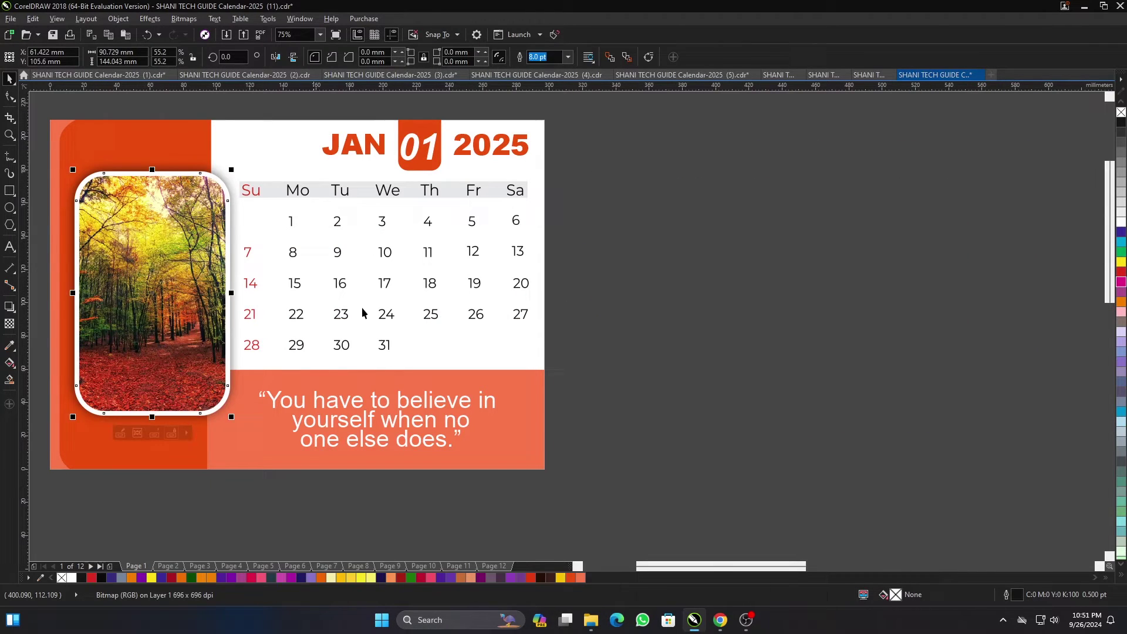
Step: Select the March page's quote band shape for recolouring
{"action": "scroll", "scroll_direction": "down", "scroll_amount": 3}
{"action": "scroll", "scroll_direction": "up", "scroll_amount": 3}
{"action": "left_click", "coordinate": [257, 198]}
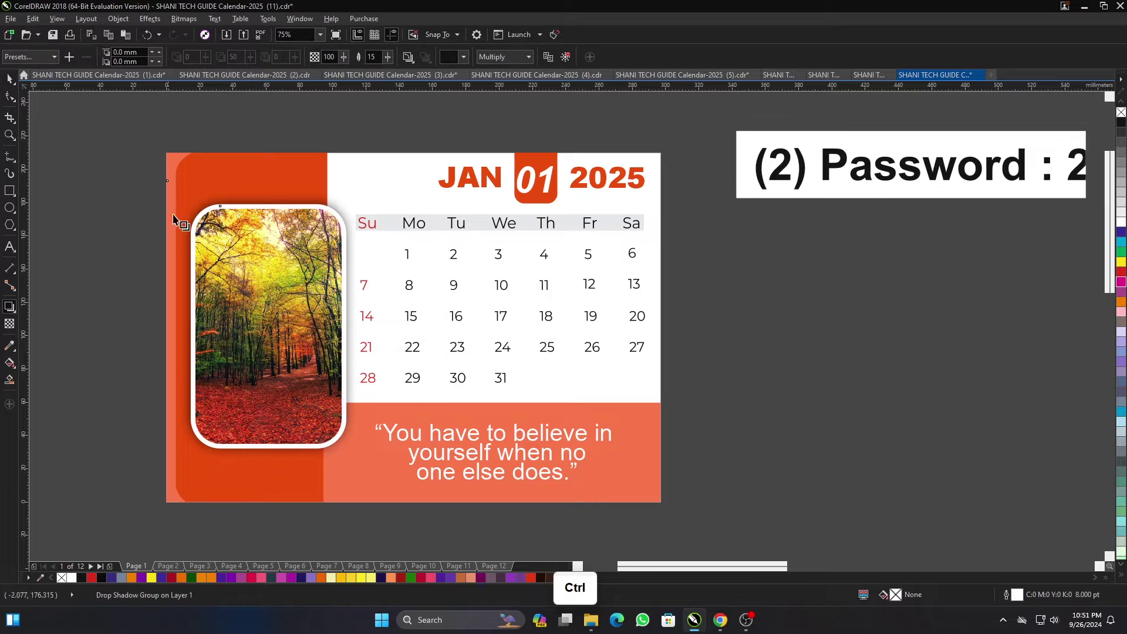
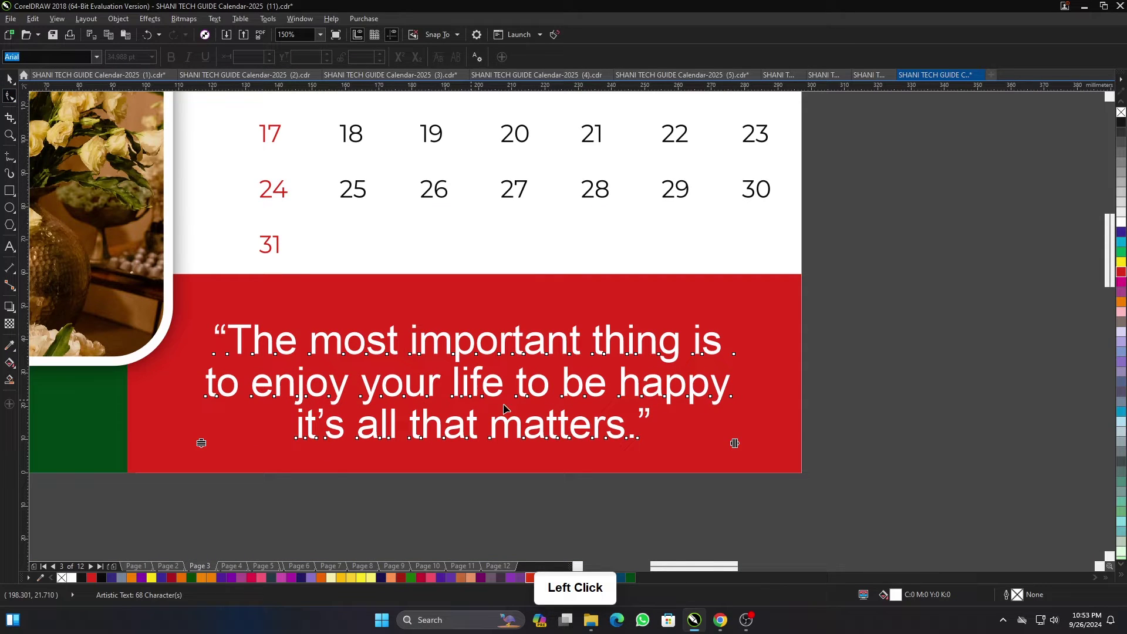
Step: Deselect, fit the page and preview the desk-calendar months full screen with F9 and Page Down
{"action": "left_click", "coordinate": [10, 85]}
{"action": "left_click", "coordinate": [955, 379]}
{"action": "scroll", "scroll_direction": "down", "scroll_amount": 3}
{"action": "left_click", "coordinate": [836, 357]}
{"action": "key", "text": "F4"}
{"action": "left_click", "coordinate": [968, 319]}
{"action": "key", "text": "F9"}
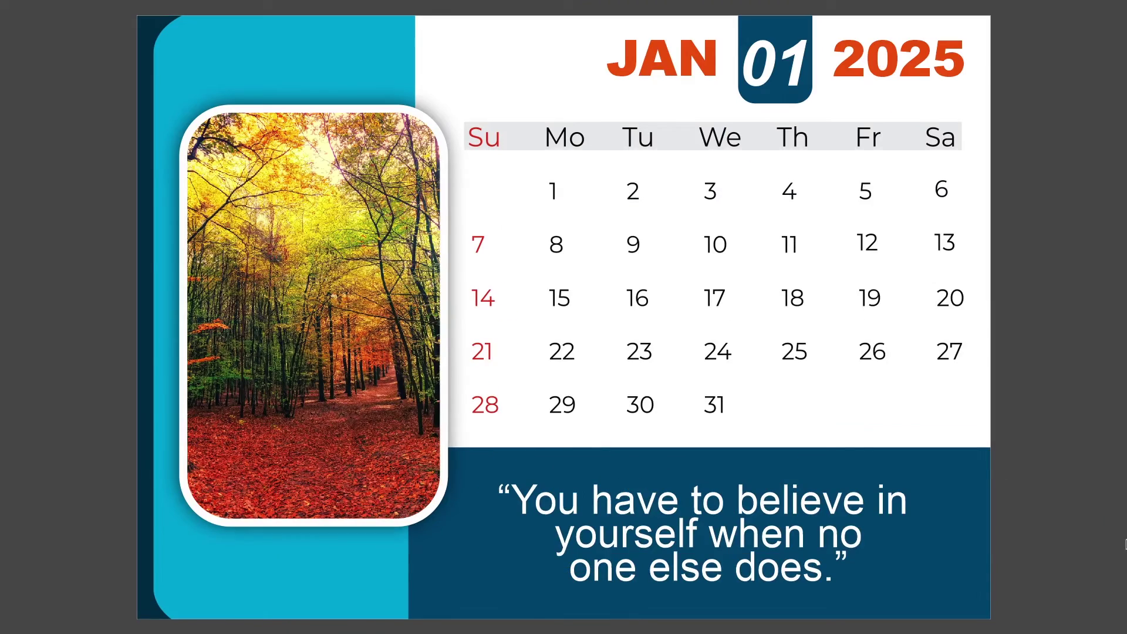
{"action": "key", "text": "Page_Down"}
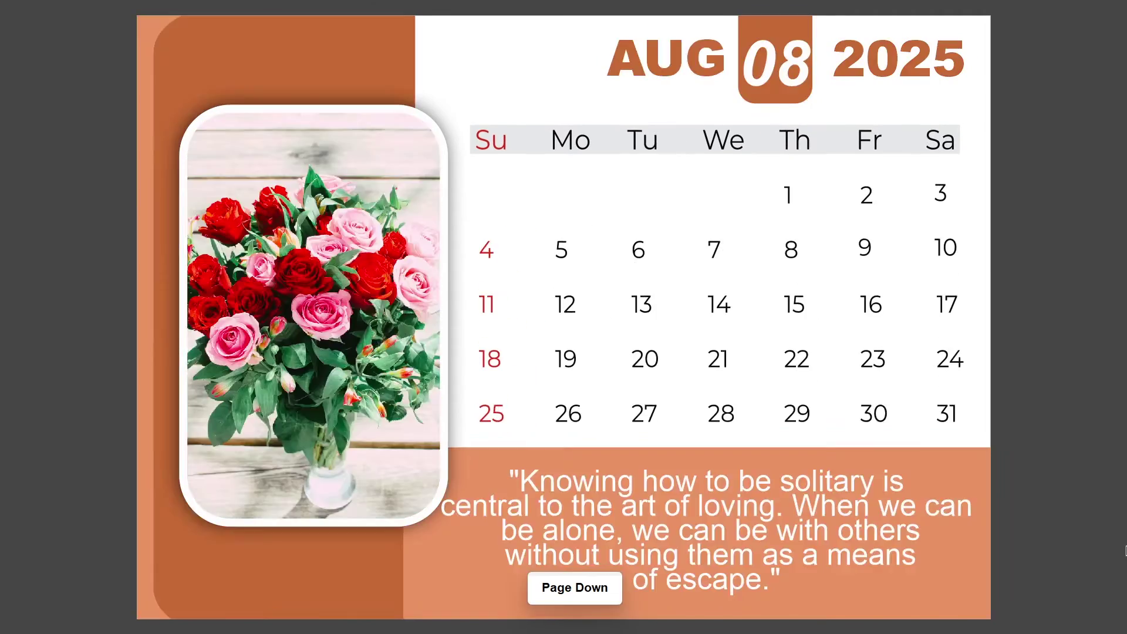
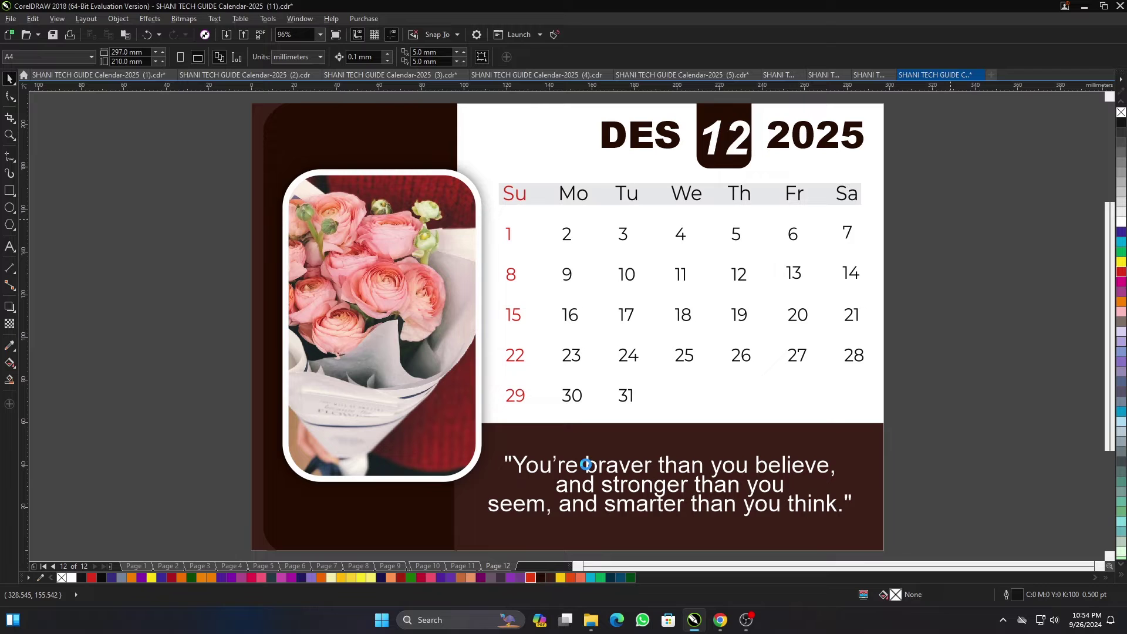
Step: Open calendar template (12) and preview its month pages full screen
{"action": "left_click", "coordinate": [869, 369]}
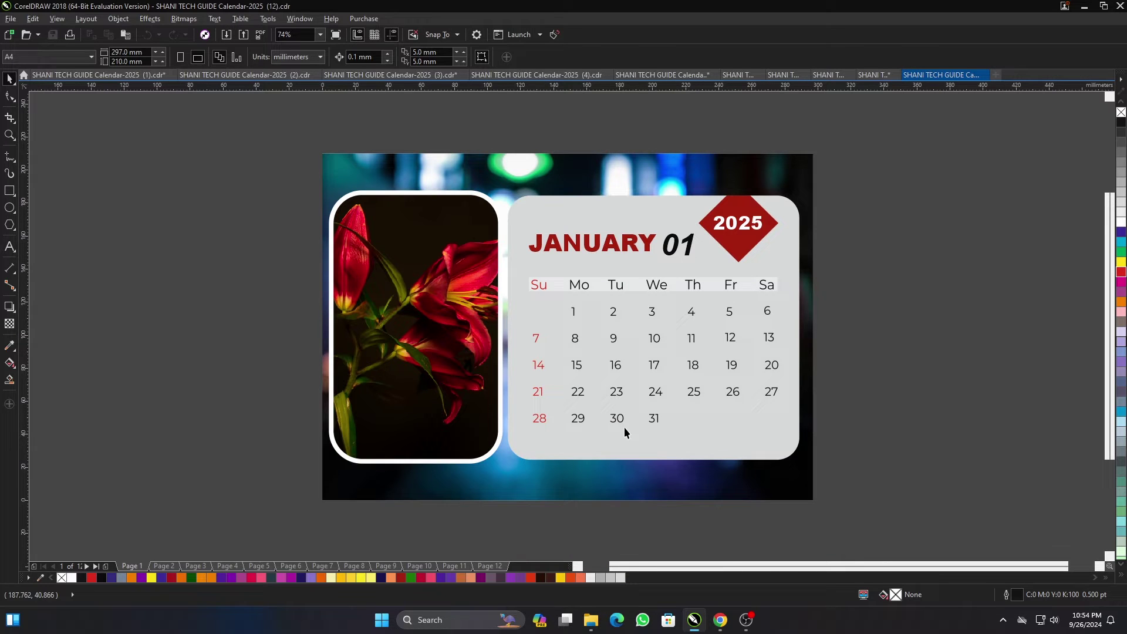
{"action": "key", "text": "F4"}
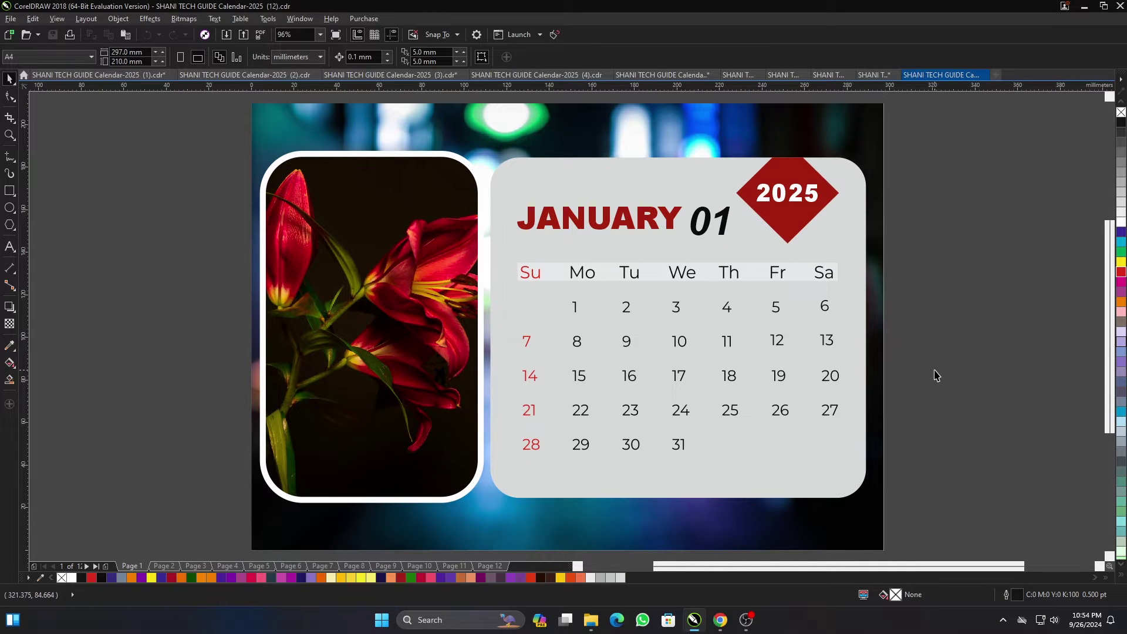
{"action": "key", "text": "F9"}
{"action": "key", "text": "Page_Down"}
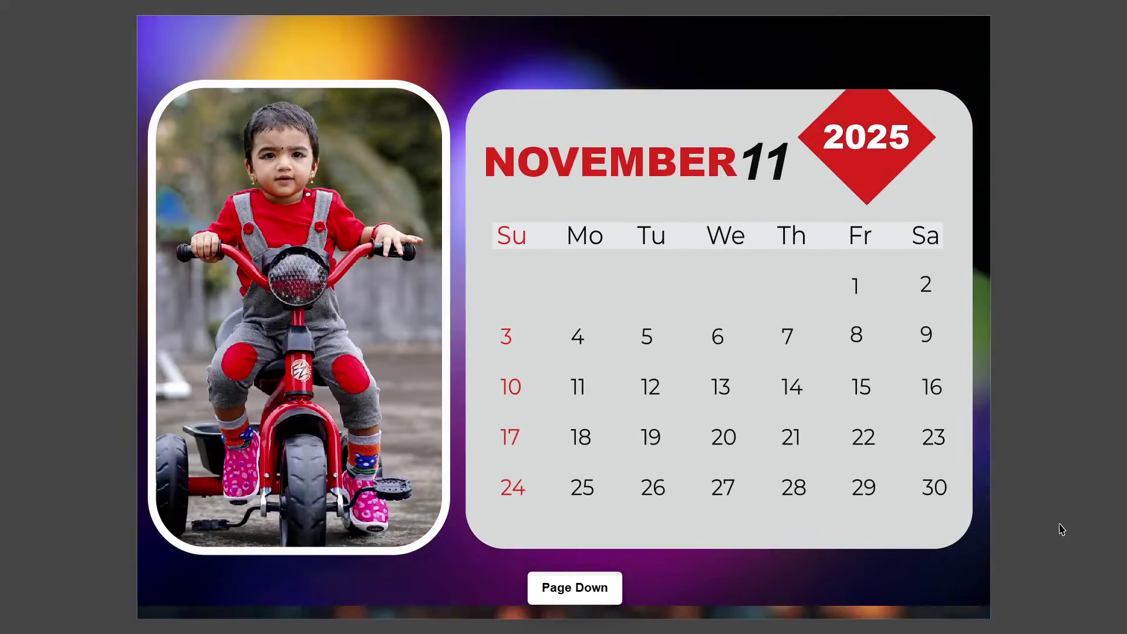
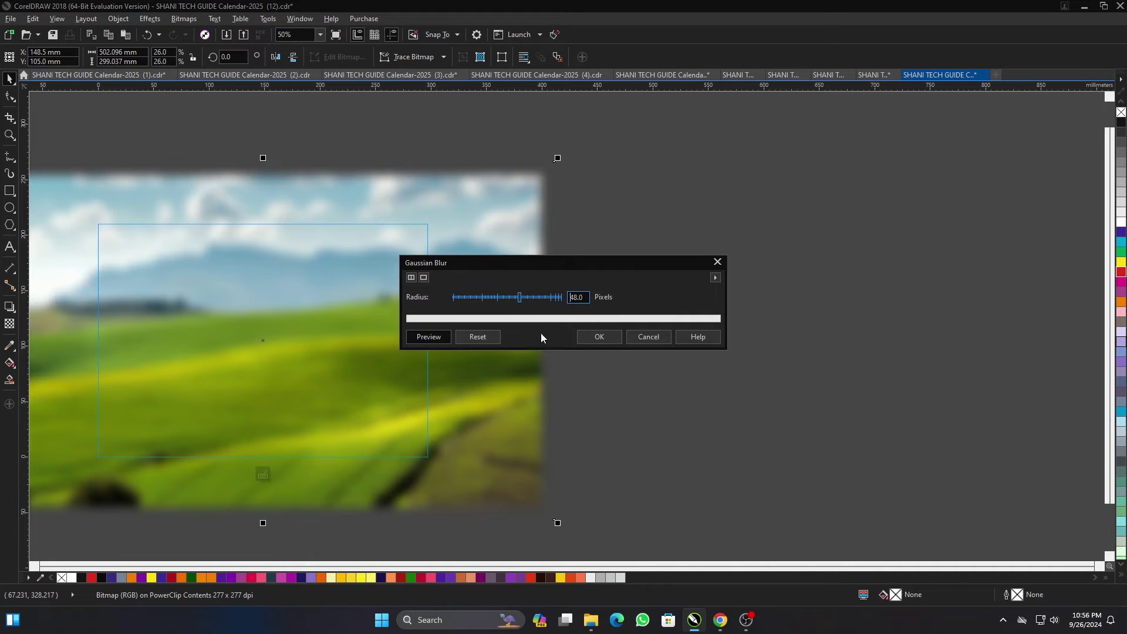
Step: Apply the Gaussian blur to the field background and select the July photo frame
{"action": "left_click", "coordinate": [269, 474]}
{"action": "scroll", "scroll_direction": "up", "scroll_amount": 3}
{"action": "scroll", "scroll_direction": "down", "scroll_amount": 3}
{"action": "scroll", "scroll_direction": "up", "scroll_amount": 3}
{"action": "scroll", "scroll_direction": "down", "scroll_amount": 3}
{"action": "left_click", "coordinate": [658, 375]}
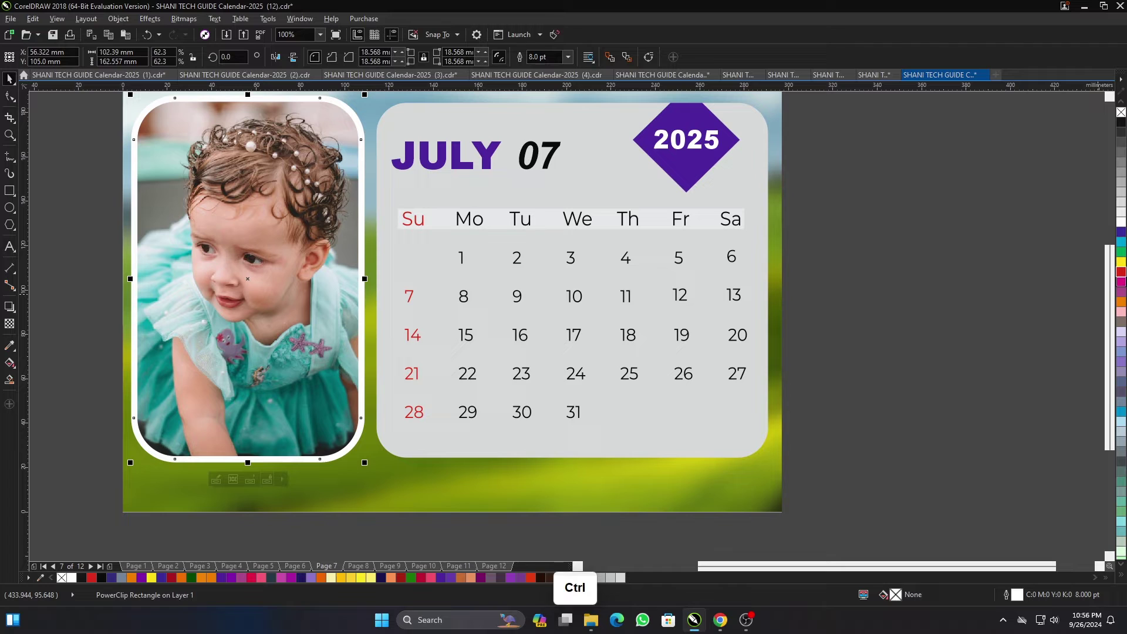
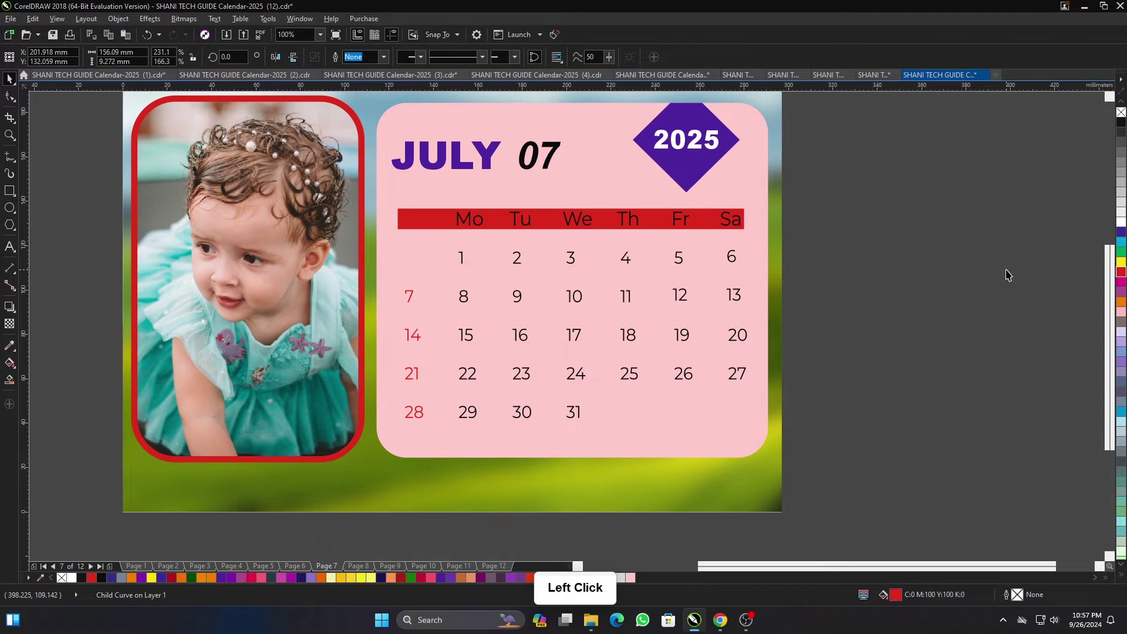
Step: Select the Su weekday label and switch to Wireframe view to pick the panel shapes
{"action": "scroll", "scroll_direction": "up", "scroll_amount": 3}
{"action": "left_click", "coordinate": [1123, 227]}
{"action": "left_click", "coordinate": [64, 25]}
{"action": "left_click", "coordinate": [140, 81]}
{"action": "left_click", "coordinate": [402, 212]}
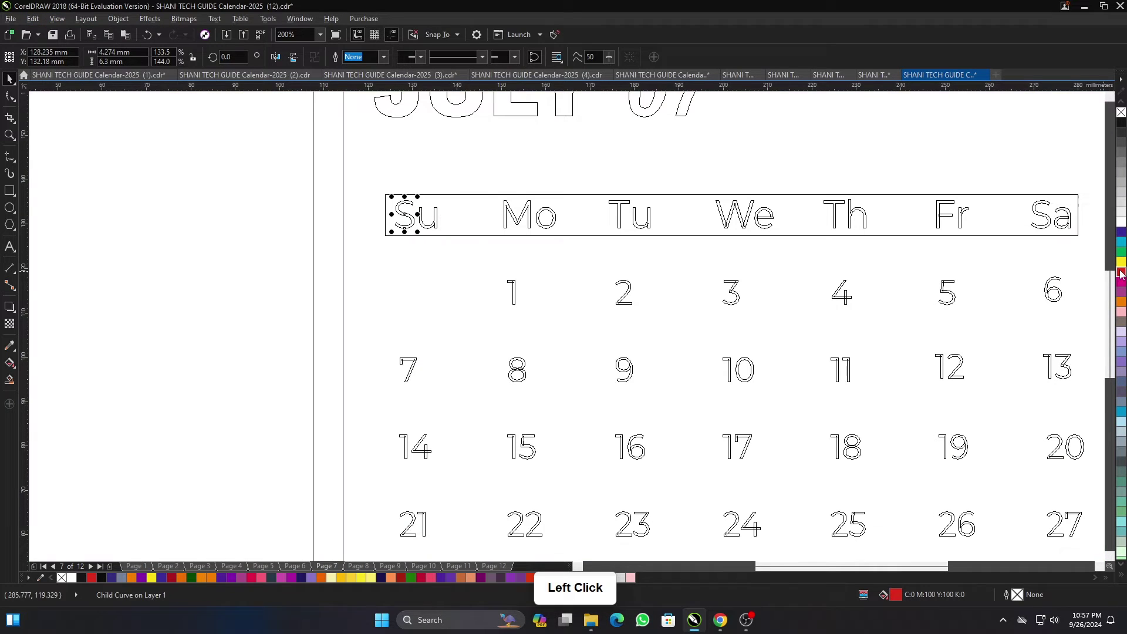
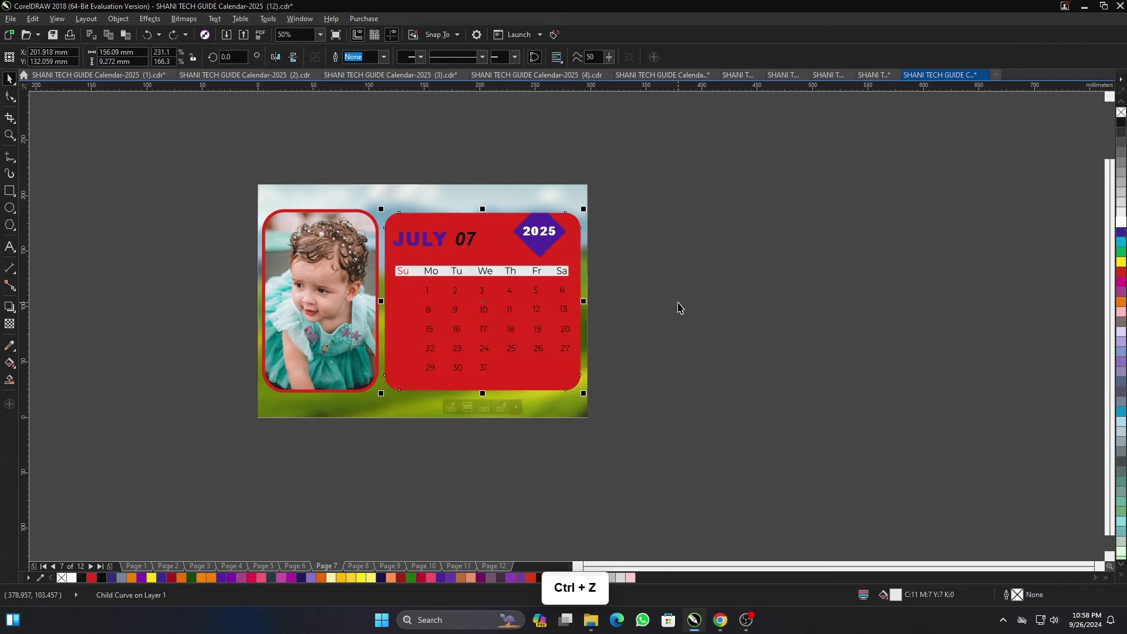
Step: Delete the old field photo from the background PowerClip and paste in the autumn forest photo
{"action": "left_click", "coordinate": [771, 332]}
{"action": "double_click", "coordinate": [670, 341]}
{"action": "key", "text": "Delete"}
{"action": "left_click", "coordinate": [683, 336]}
{"action": "key", "text": "ctrl+v"}
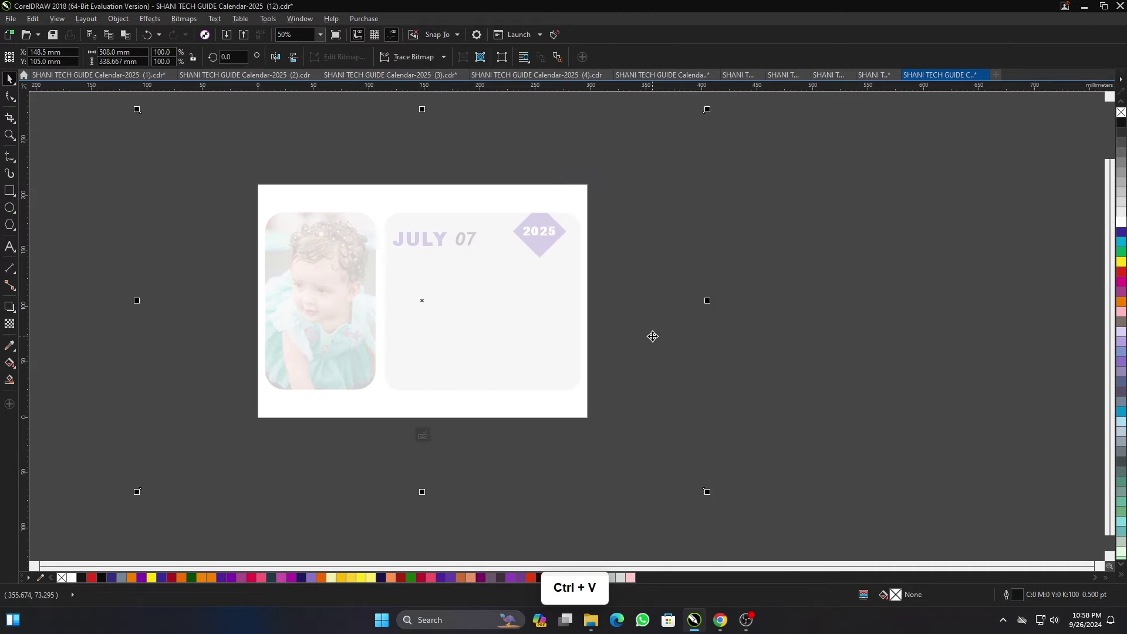
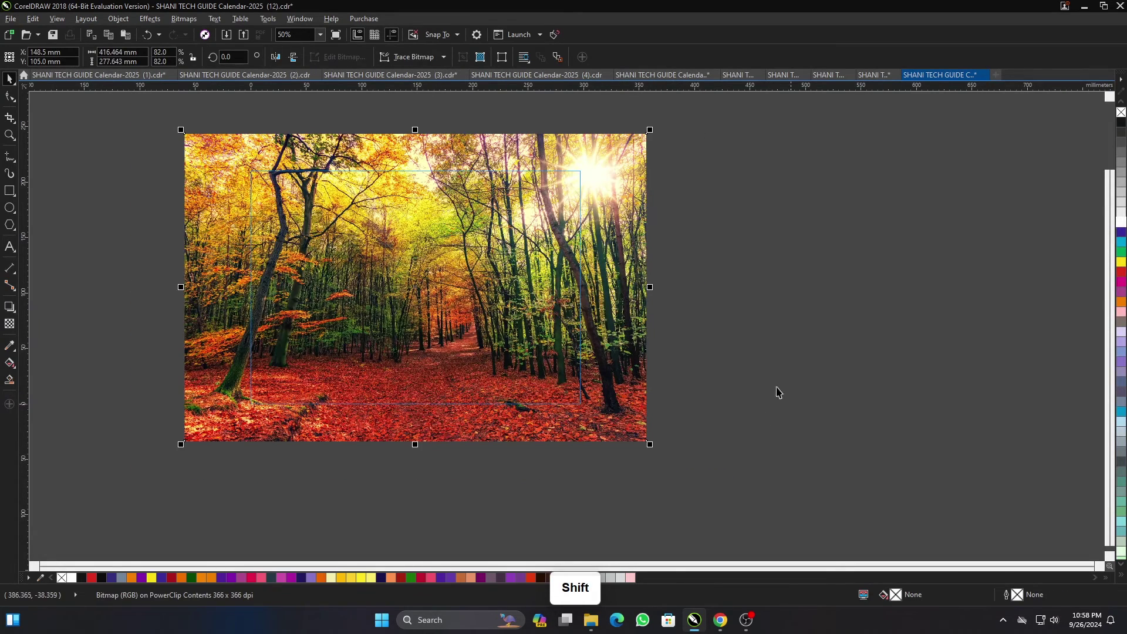
Step: Bring up Bitmaps > Blur > Gaussian Blur settings for the forest background
{"action": "left_click", "coordinate": [184, 20]}
{"action": "left_click", "coordinate": [249, 281]}
{"action": "left_click", "coordinate": [368, 296]}
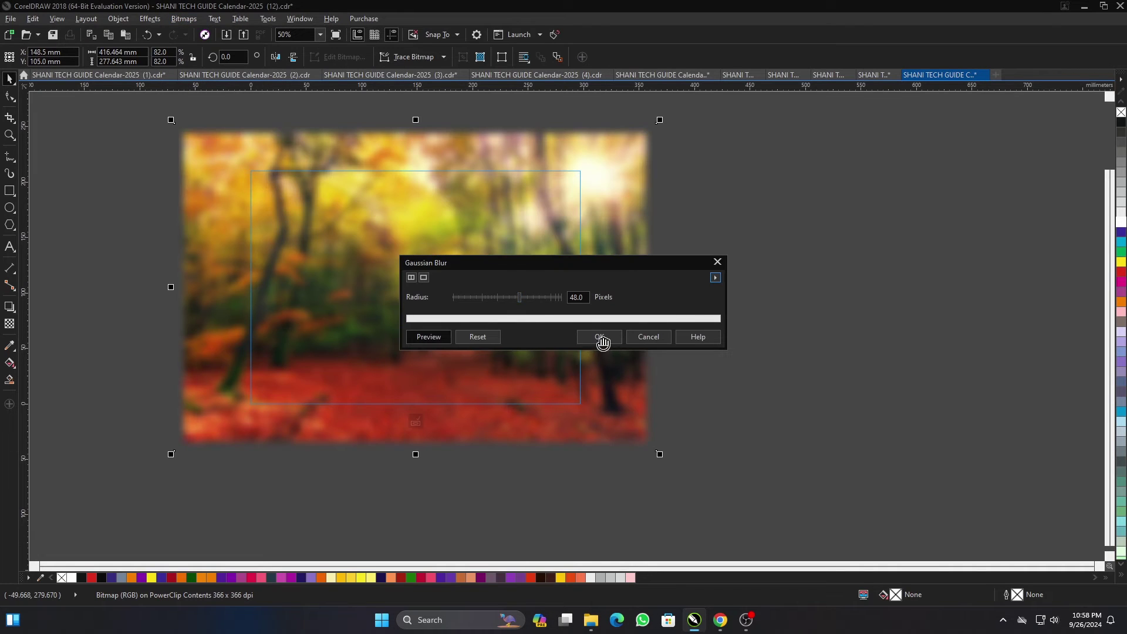
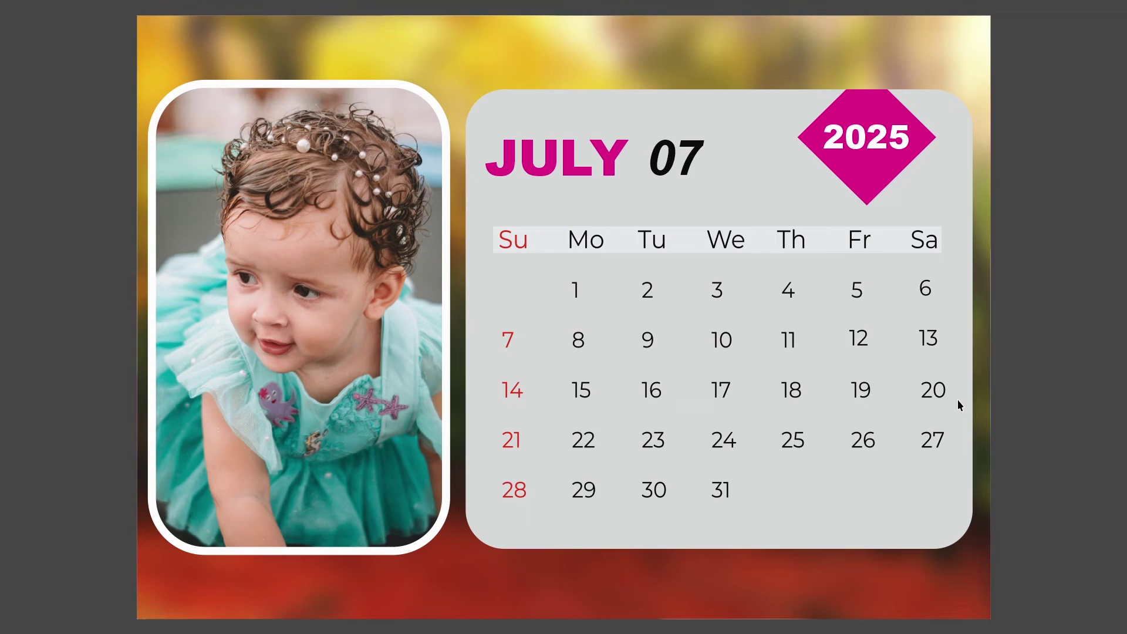
Step: Page through the August to December calendar pages to preview each month's layout
{"action": "left_click", "coordinate": [1081, 377]}
{"action": "scroll", "scroll_direction": "down", "scroll_amount": 3}
{"action": "scroll", "scroll_direction": "up", "scroll_amount": 3}
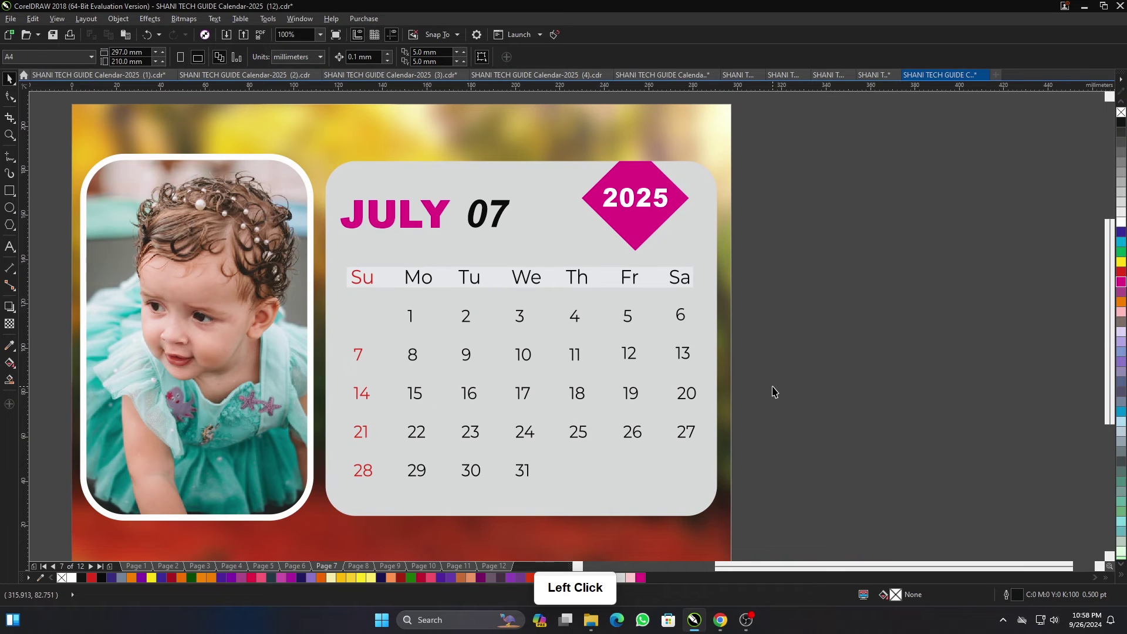
{"action": "left_click", "coordinate": [799, 390]}
{"action": "left_click", "coordinate": [803, 389]}
{"action": "key", "text": "Page_Down"}
{"action": "left_click", "coordinate": [840, 368]}
{"action": "left_click", "coordinate": [45, 569]}
{"action": "left_click", "coordinate": [796, 433]}
{"action": "key", "text": "F4"}
{"action": "key", "text": "F9"}
{"action": "key", "text": "Page_Down"}
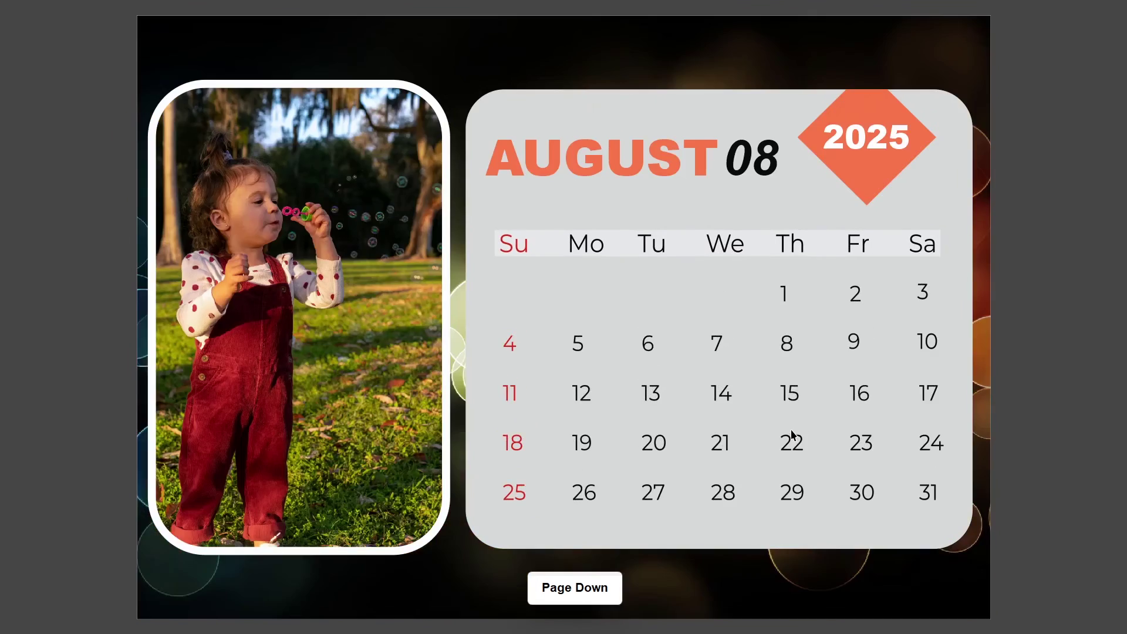
Step: Bring up the Open Drawing dialog and browse the folder of calendar template files
{"action": "key", "text": "ctrl+l"}
{"action": "left_click", "coordinate": [1017, 235]}
{"action": "key", "text": "ctrl+o"}
{"action": "scroll", "scroll_direction": "down", "scroll_amount": 3}
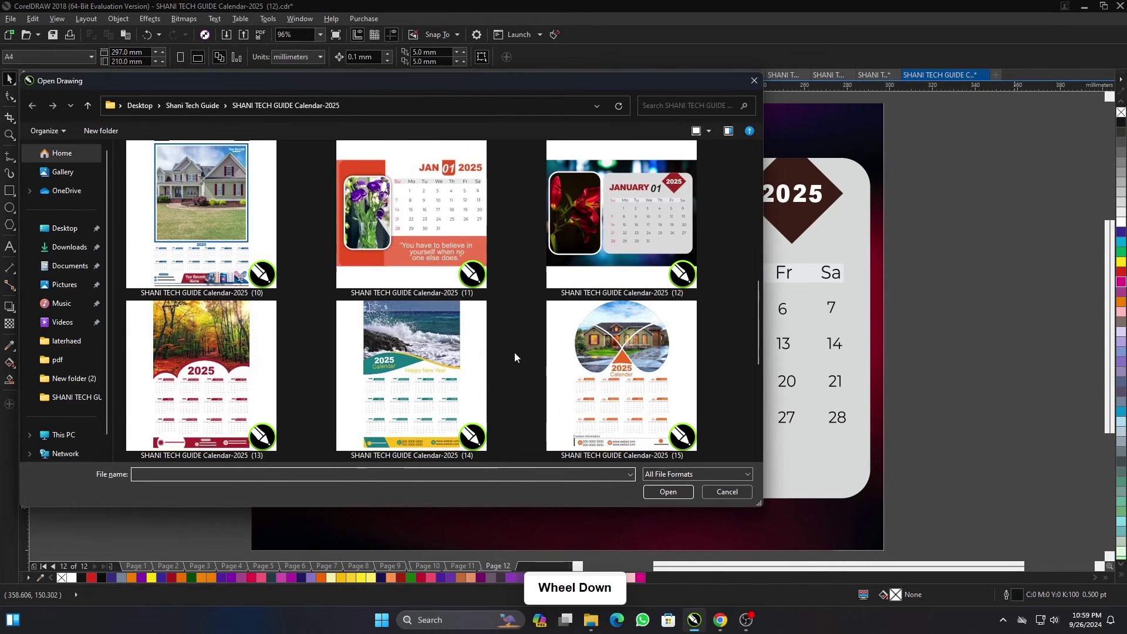
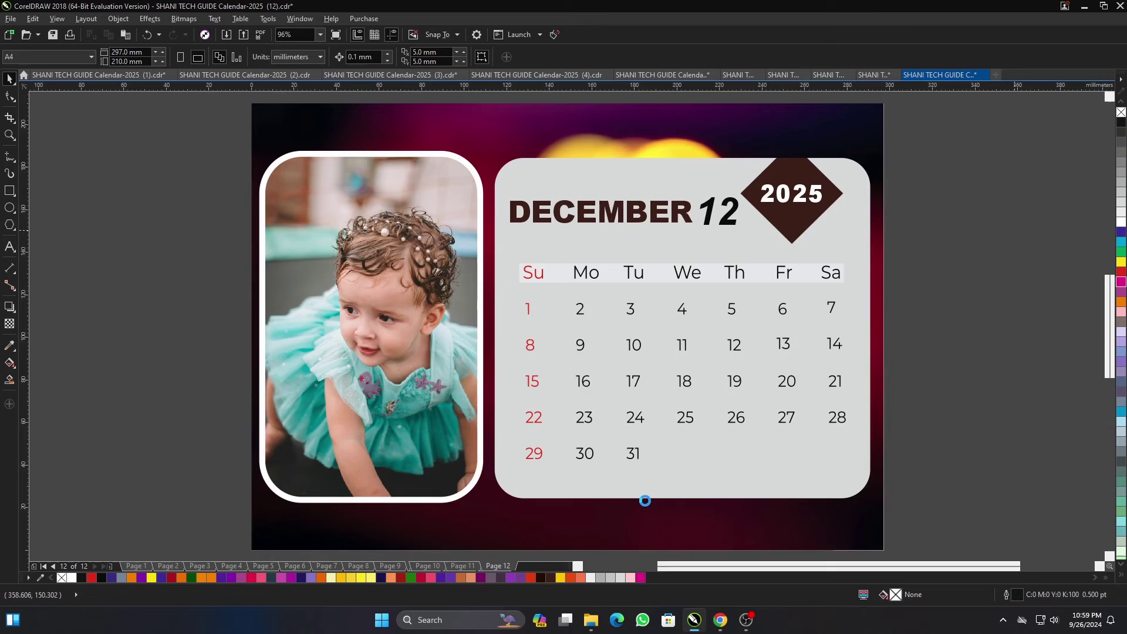
Step: Open the autumn forest wall-calendar template, file (13), and view it full screen
{"action": "key", "text": "F4"}
{"action": "left_click", "coordinate": [784, 437]}
{"action": "key", "text": "ctrl+o"}
{"action": "left_click", "coordinate": [732, 490]}
{"action": "double_click", "coordinate": [803, 466]}
{"action": "key", "text": "F9"}
Step: Open the seaside wall-calendar template, file (14), and enlarge its view
{"action": "left_click", "coordinate": [870, 435]}
{"action": "key", "text": "ctrl+o"}
{"action": "scroll", "scroll_direction": "up", "scroll_amount": 3}
{"action": "left_click", "coordinate": [671, 522]}
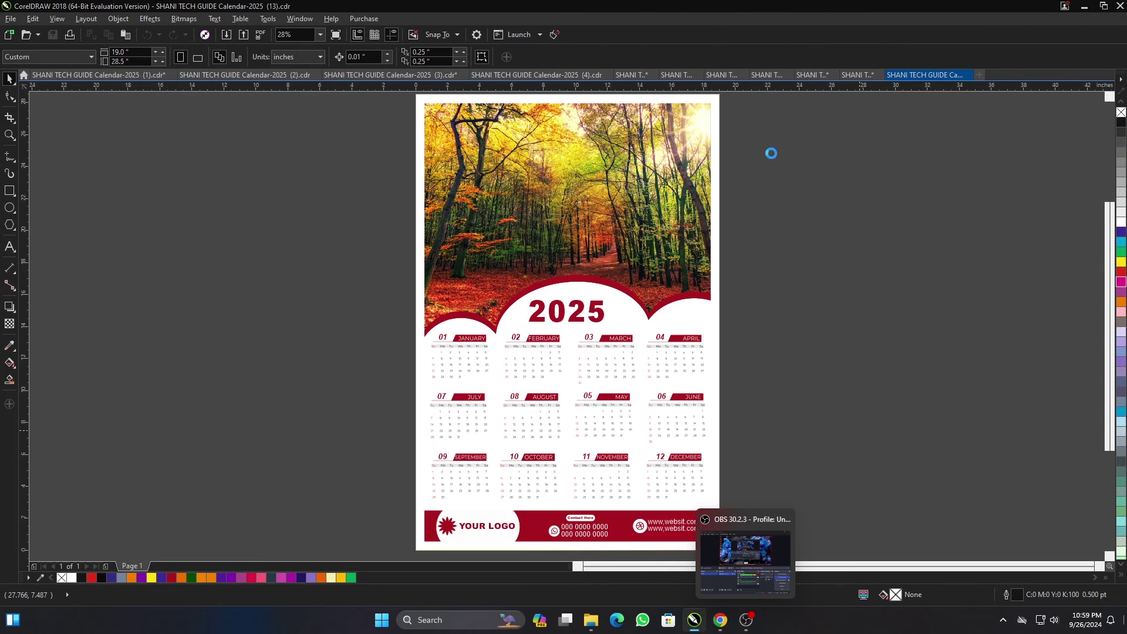
{"action": "left_click", "coordinate": [812, 328]}
{"action": "key", "text": "F4"}
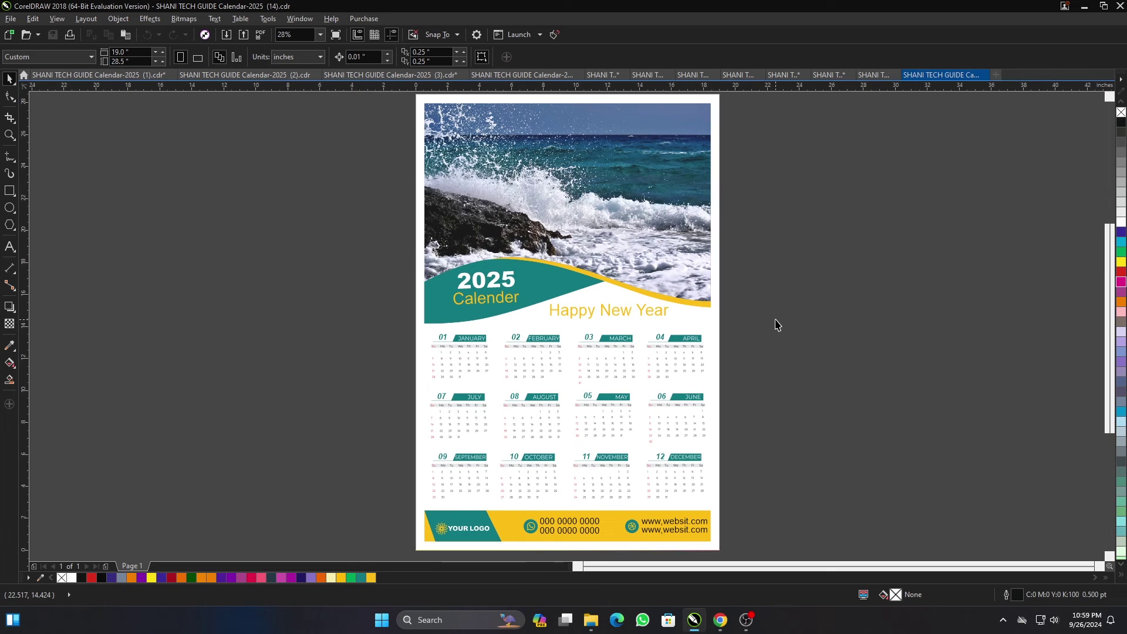
{"action": "key", "text": "F9"}
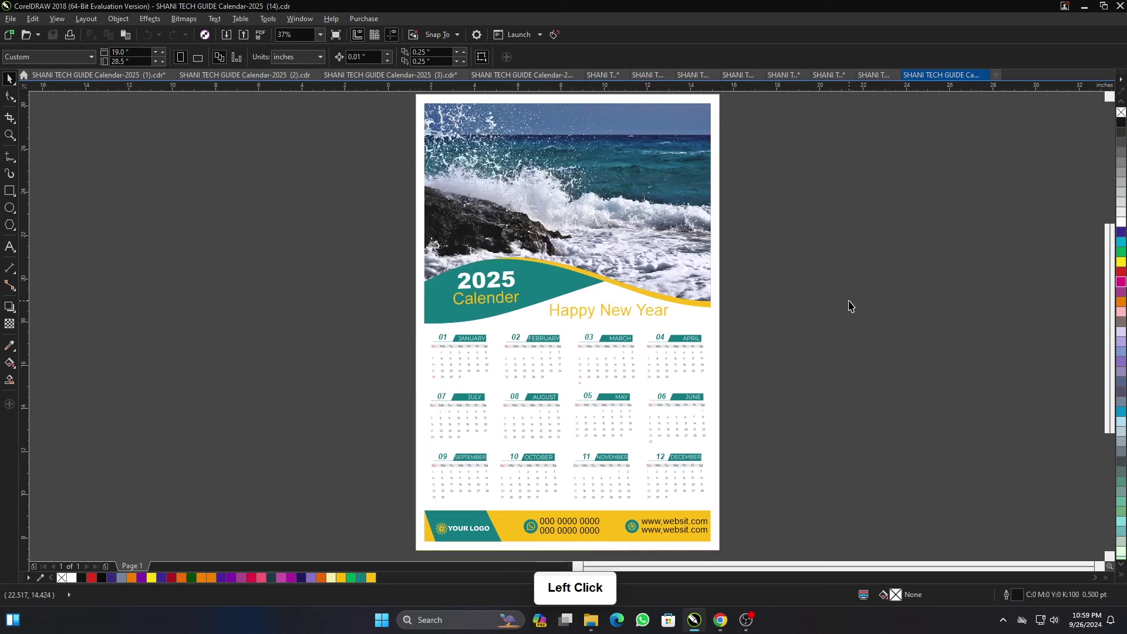
Step: Open the orange house wall-calendar template, file (15), then browse the template folder again
{"action": "key", "text": "ctrl+o"}
{"action": "scroll", "scroll_direction": "up", "scroll_amount": 3}
{"action": "left_click", "coordinate": [677, 524]}
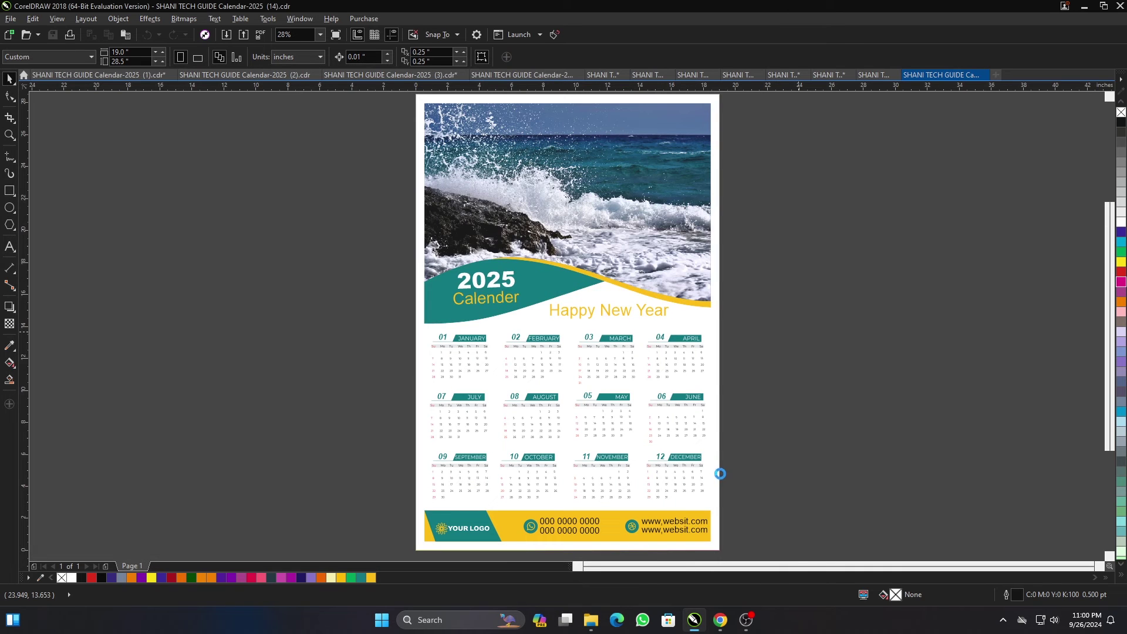
{"action": "left_click", "coordinate": [742, 444]}
{"action": "key", "text": "F4"}
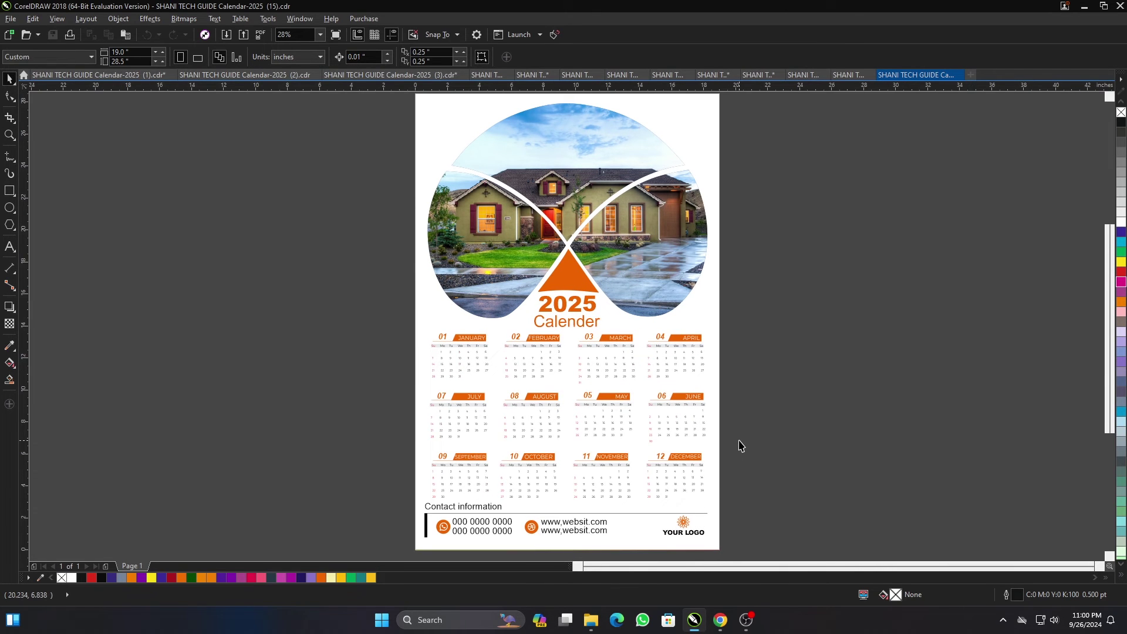
{"action": "key", "text": "F9"}
{"action": "left_click", "coordinate": [810, 344]}
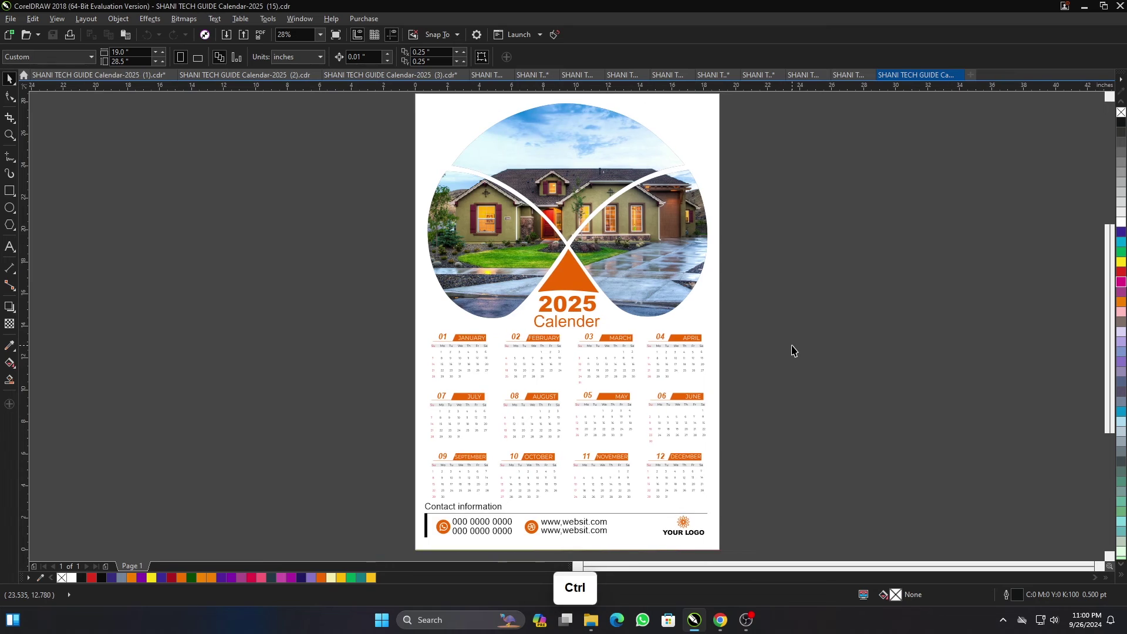
{"action": "scroll", "scroll_direction": "down", "scroll_amount": 3}
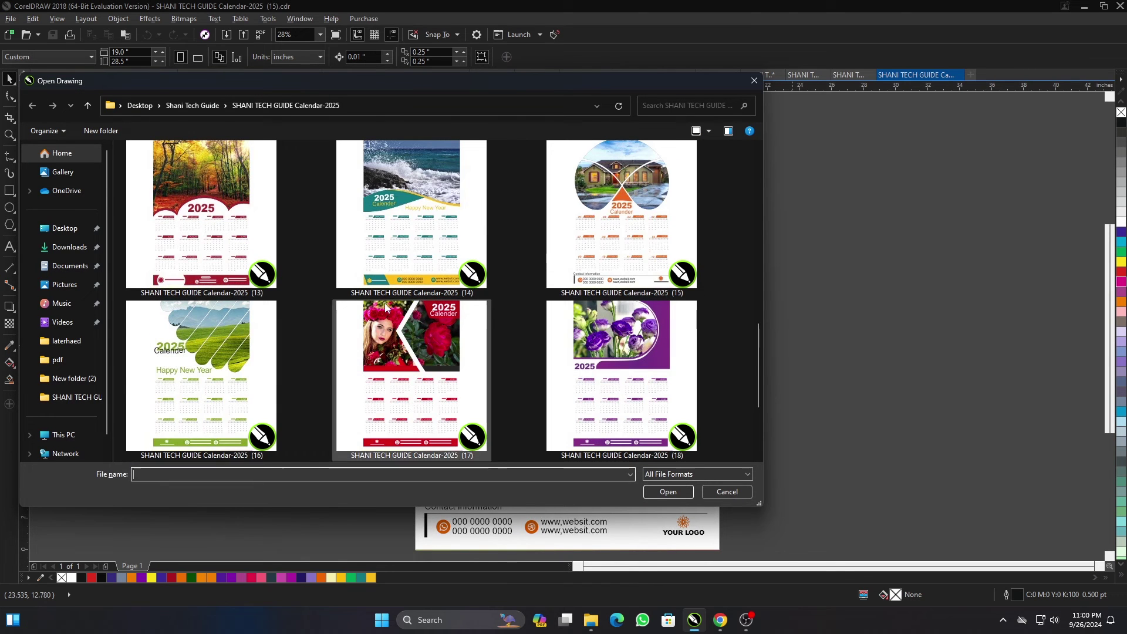
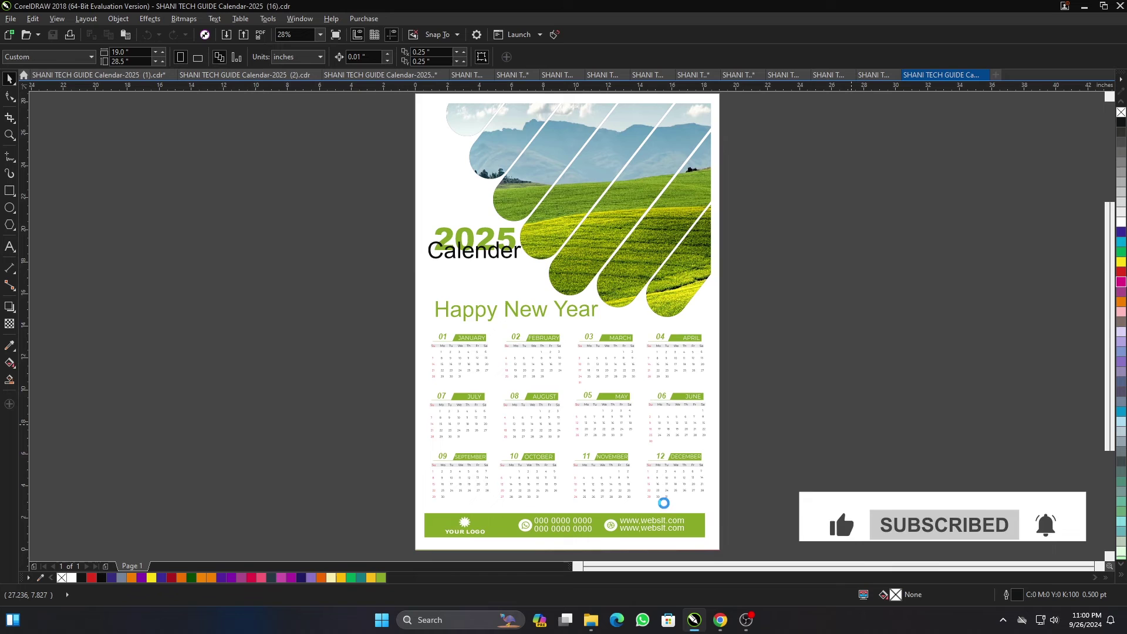
Step: Open the red rose and purple flower calendar templates one after another
{"action": "left_click", "coordinate": [735, 452]}
{"action": "key", "text": "F4"}
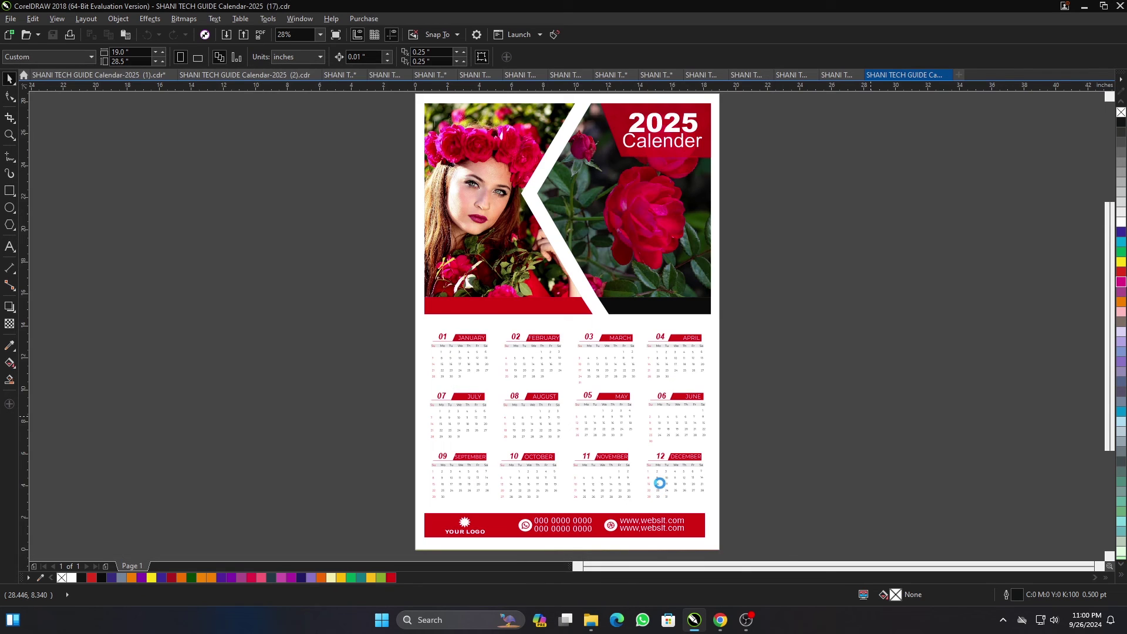
{"action": "left_click", "coordinate": [743, 438]}
{"action": "key", "text": "F4"}
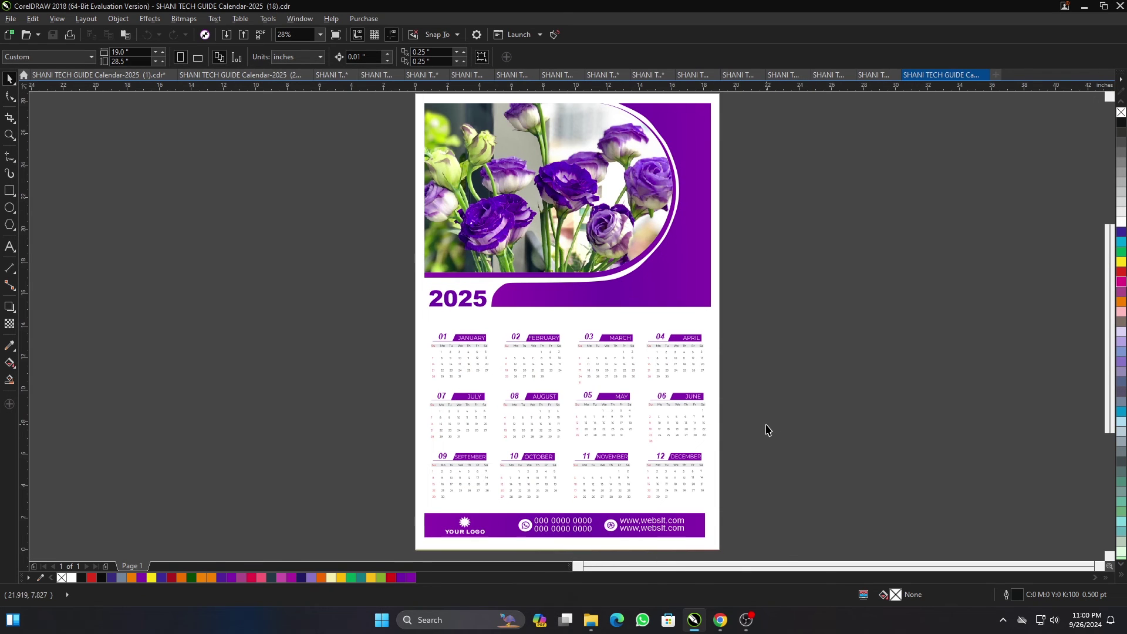
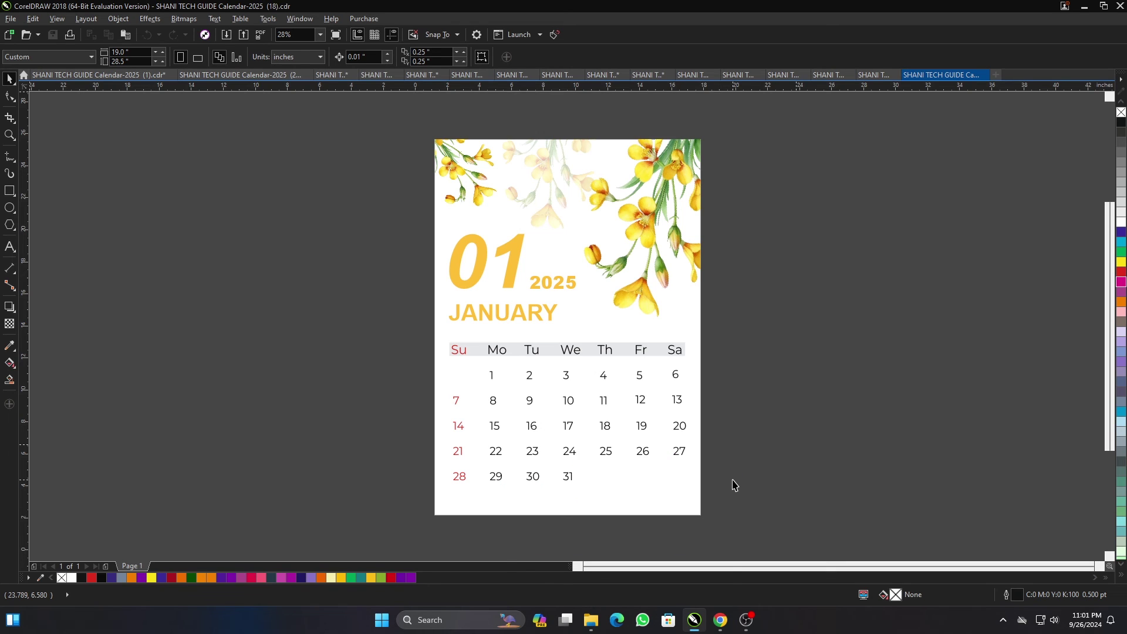
Step: Open the yellow floral monthly calendar (19), then the pink rose wall calendar (20)
{"action": "left_click", "coordinate": [736, 483]}
{"action": "key", "text": "F4"}
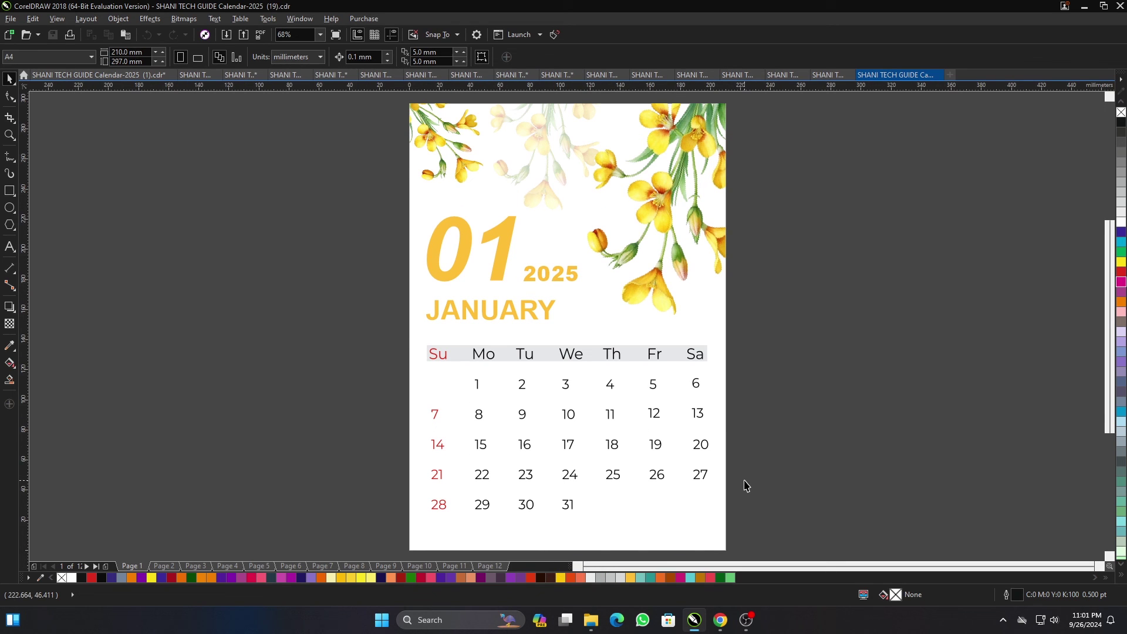
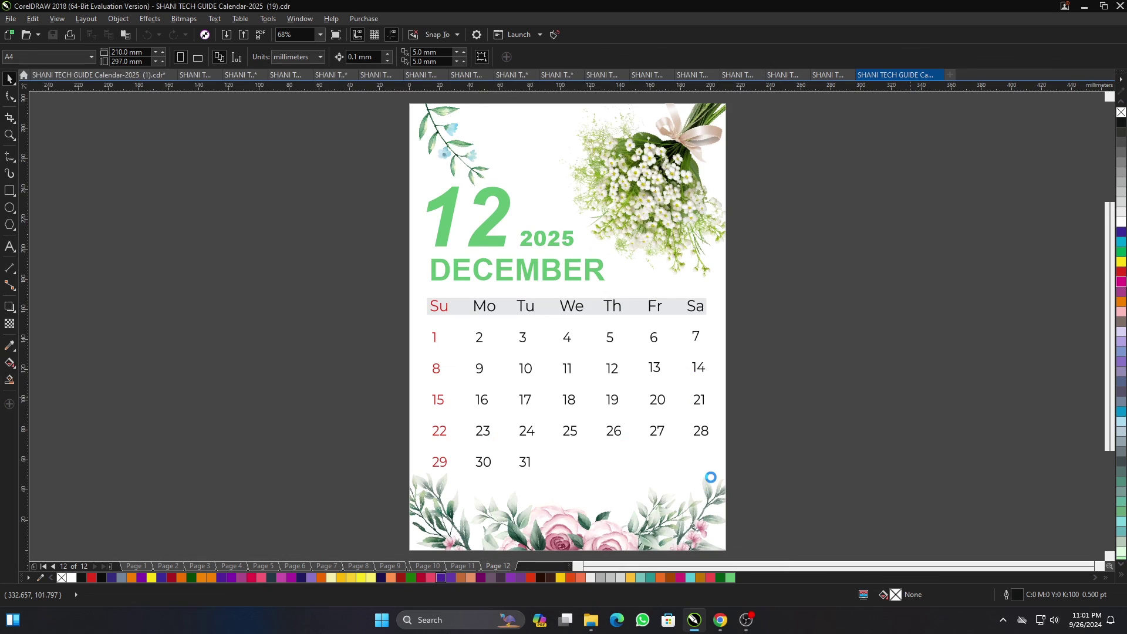
{"action": "left_click", "coordinate": [771, 455]}
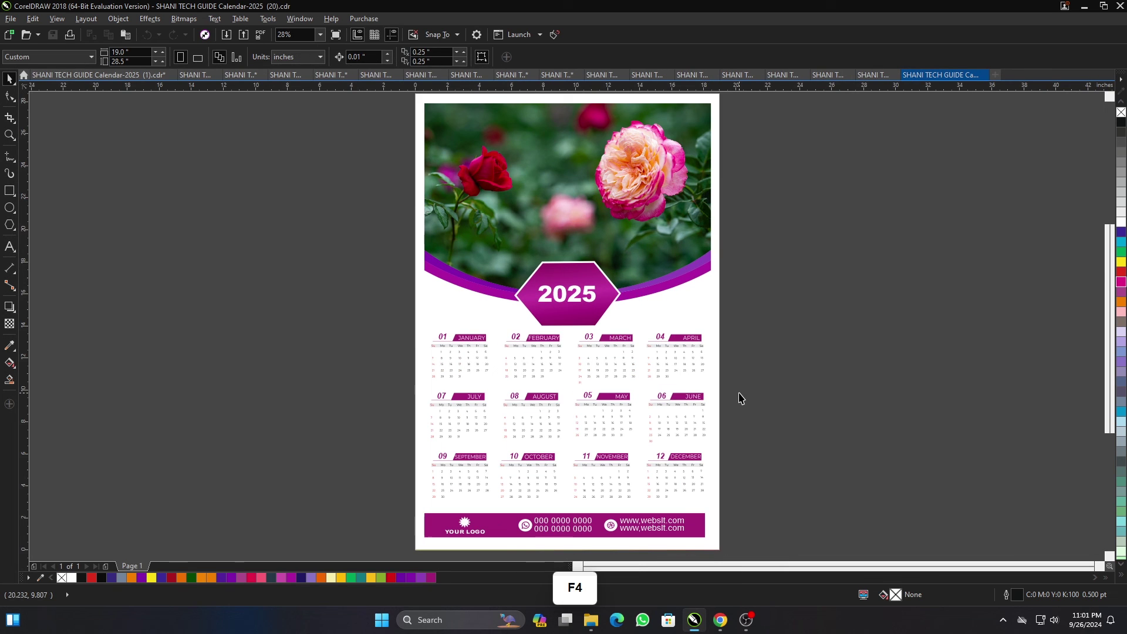